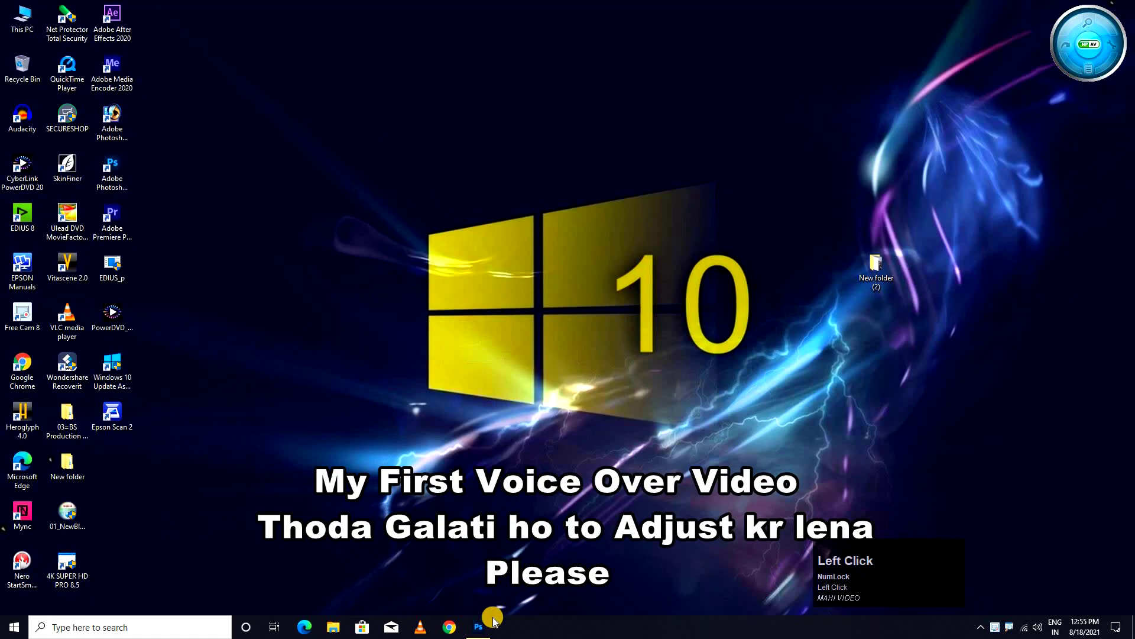
Bring Photoshop to the front on its home screen of recent files
{"action": "left_click", "coordinate": [490, 636]}
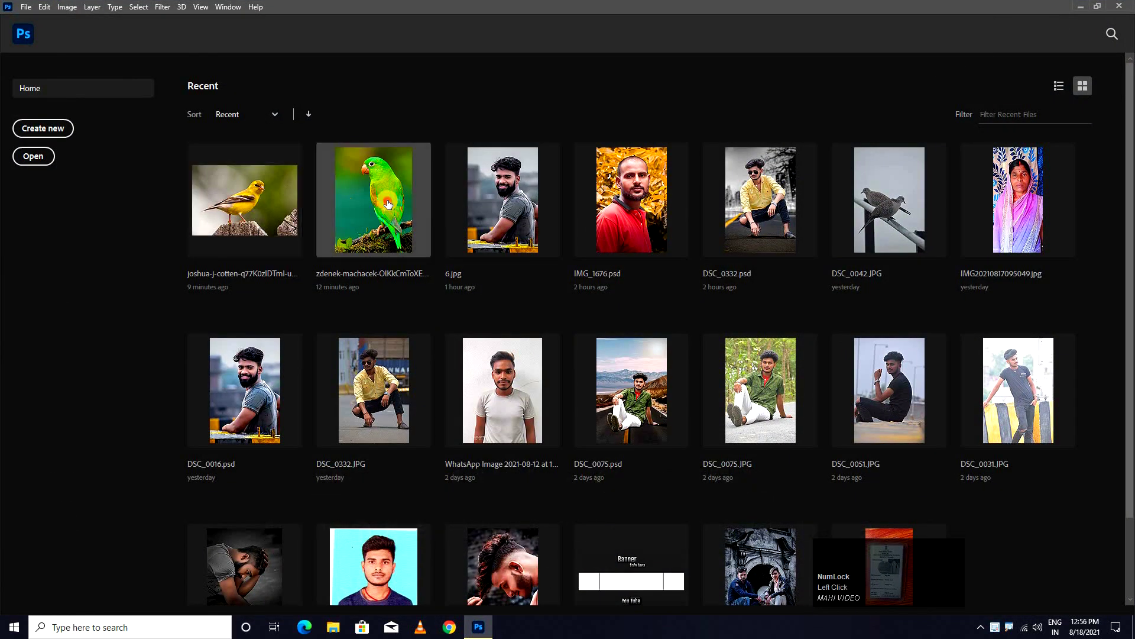
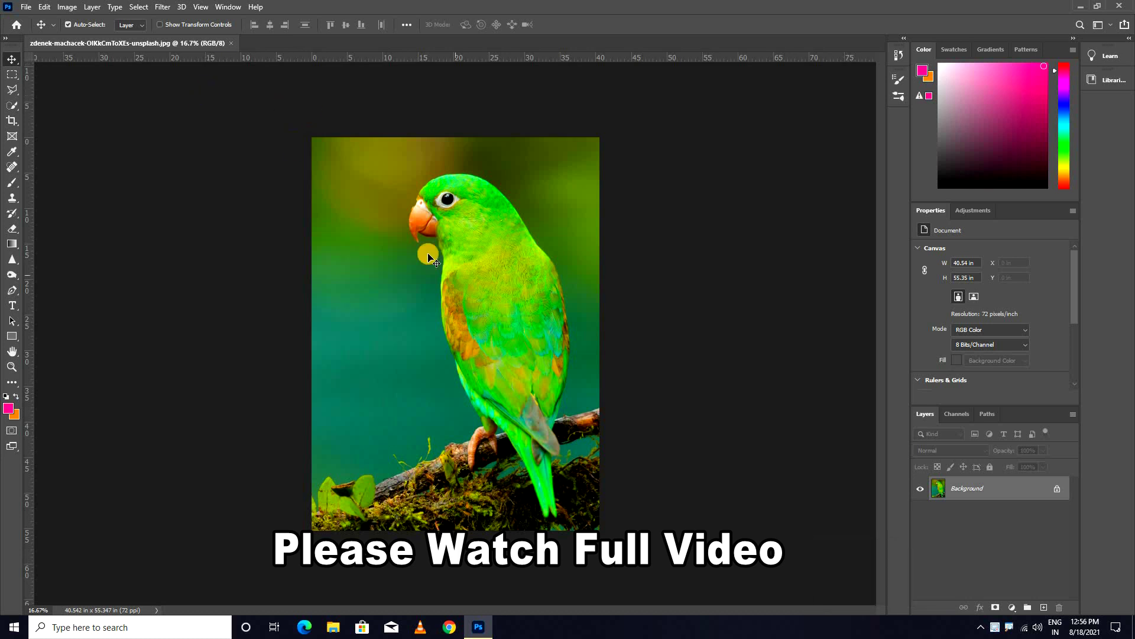
Open the yellow bird photo, then duplicate the parrot's Background into Layer 1 and zoom in
{"action": "left_click_drag", "start_coordinate": [349, 588], "coordinate": [377, 180]}
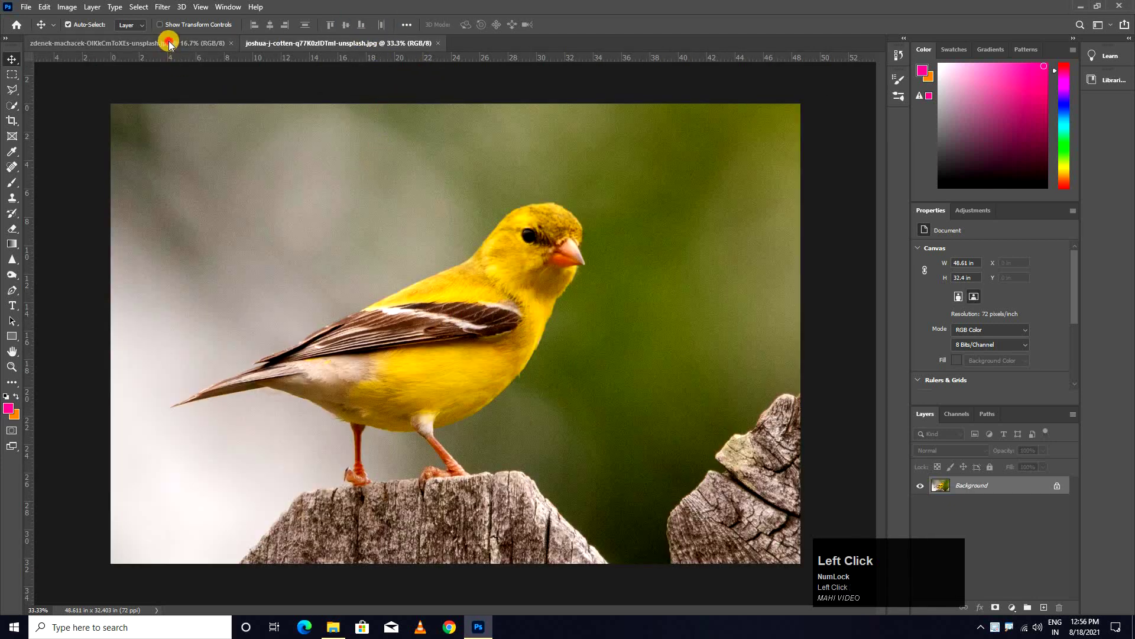
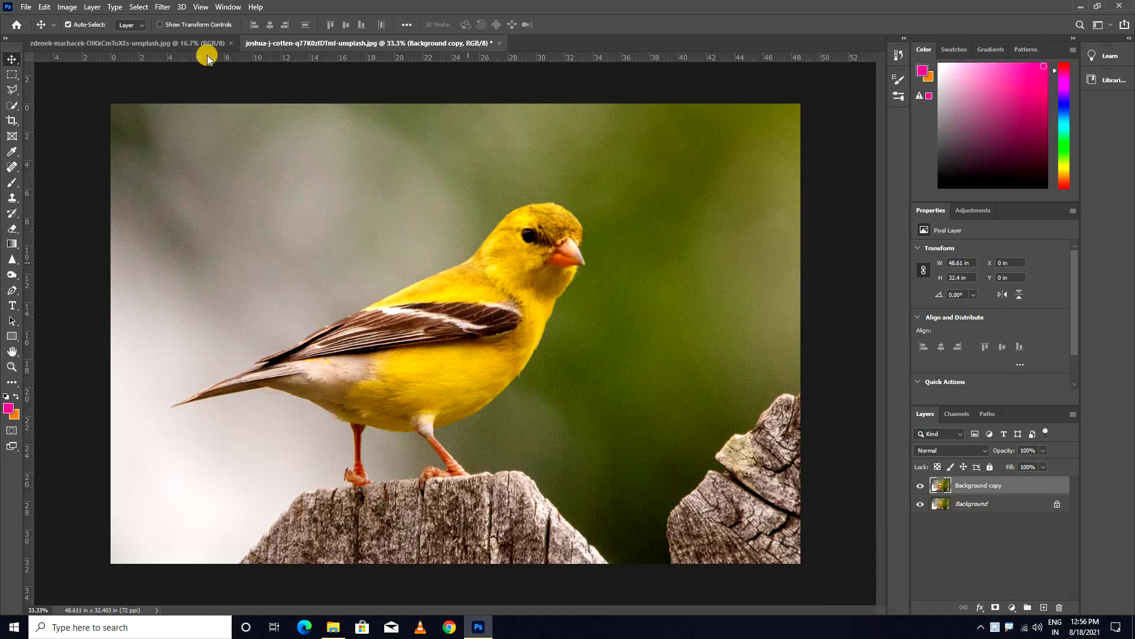
{"action": "left_click", "coordinate": [204, 45]}
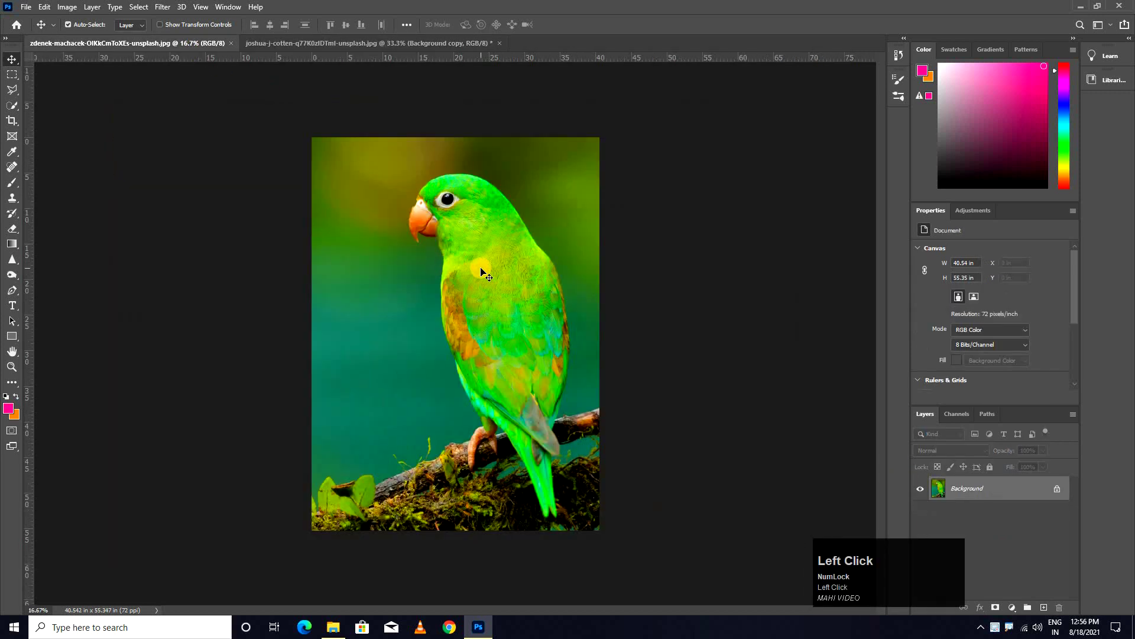
{"action": "key", "text": "ctrl+j"}
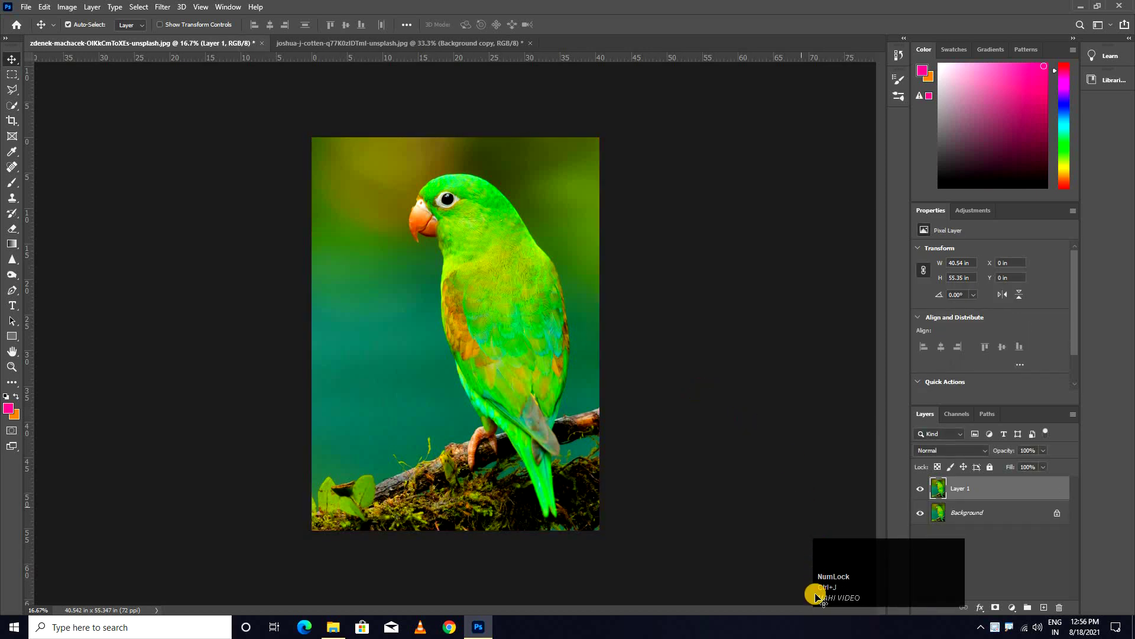
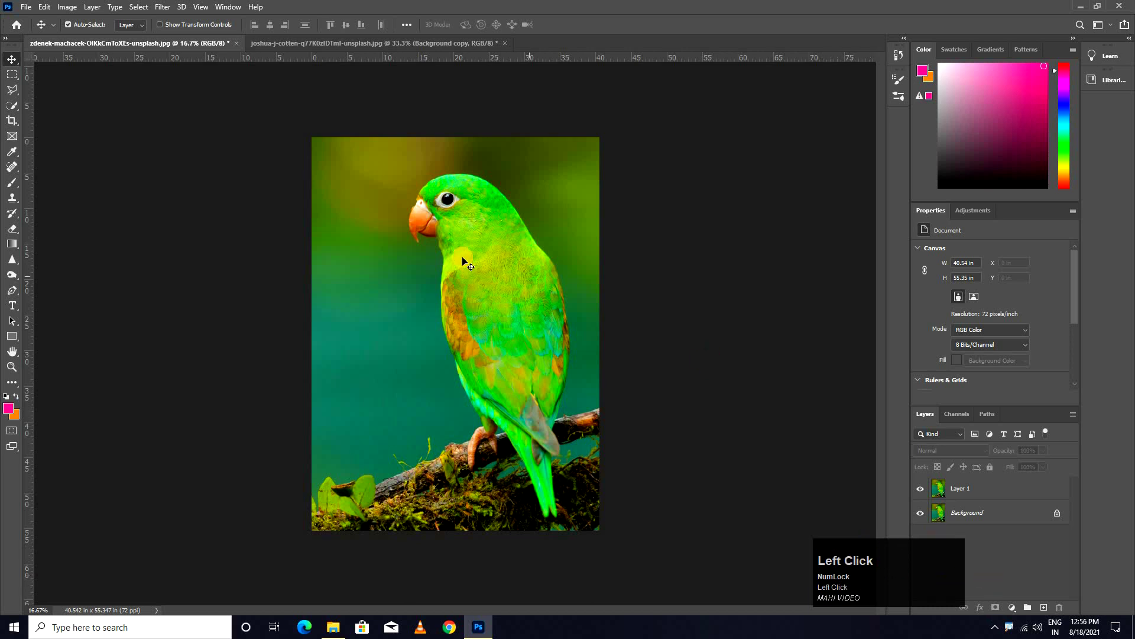
{"action": "left_click", "coordinate": [485, 242]}
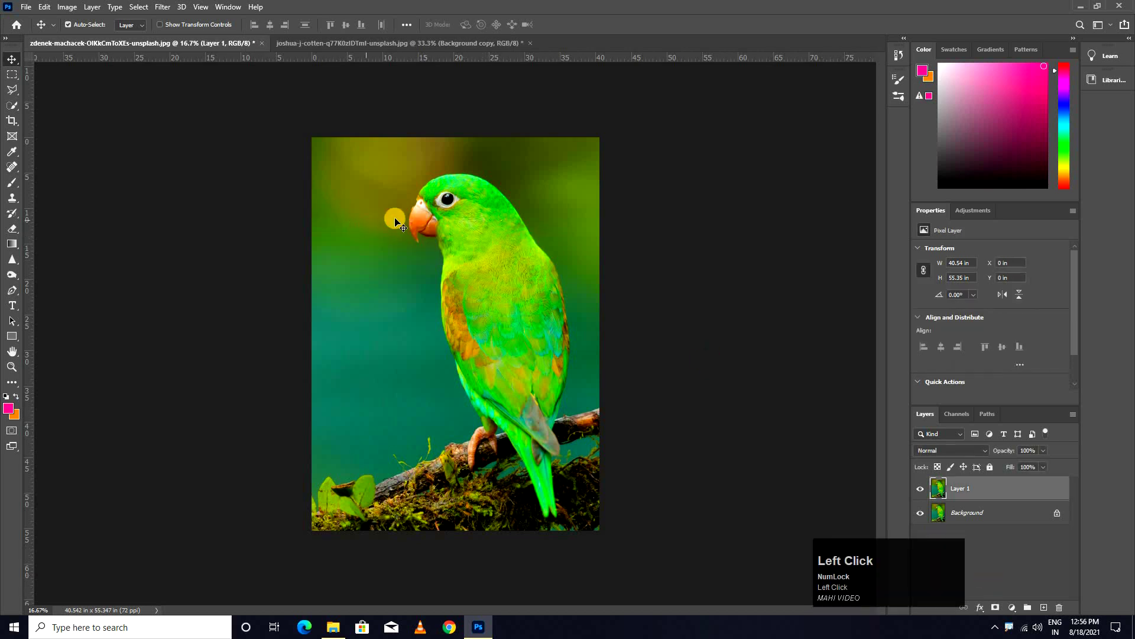
{"action": "scroll", "scroll_direction": "up", "scroll_amount": 3}
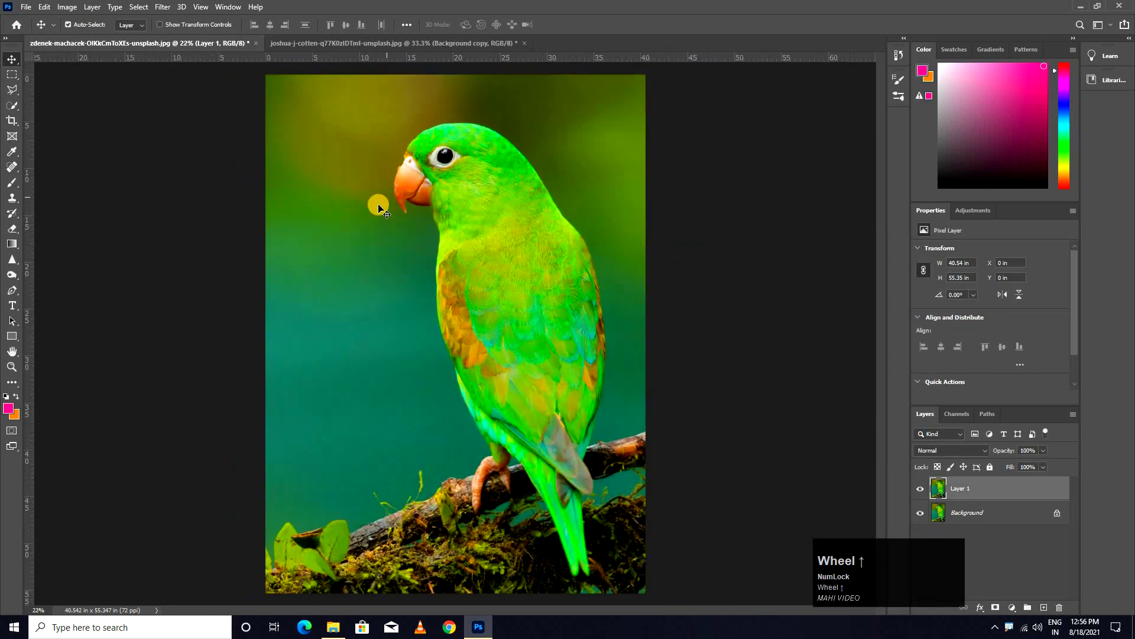
Choose the Polygonal Lasso tool and bring the yellow bird document to the front
{"action": "left_click", "coordinate": [18, 78]}
{"action": "right_click", "coordinate": [16, 79]}
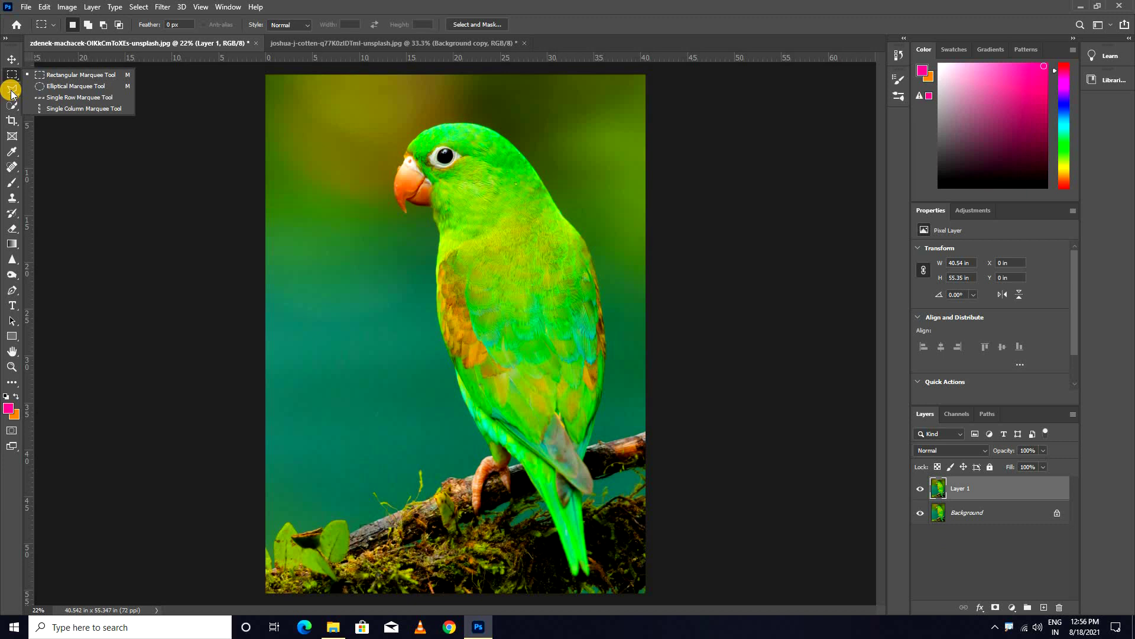
{"action": "left_click", "coordinate": [17, 93]}
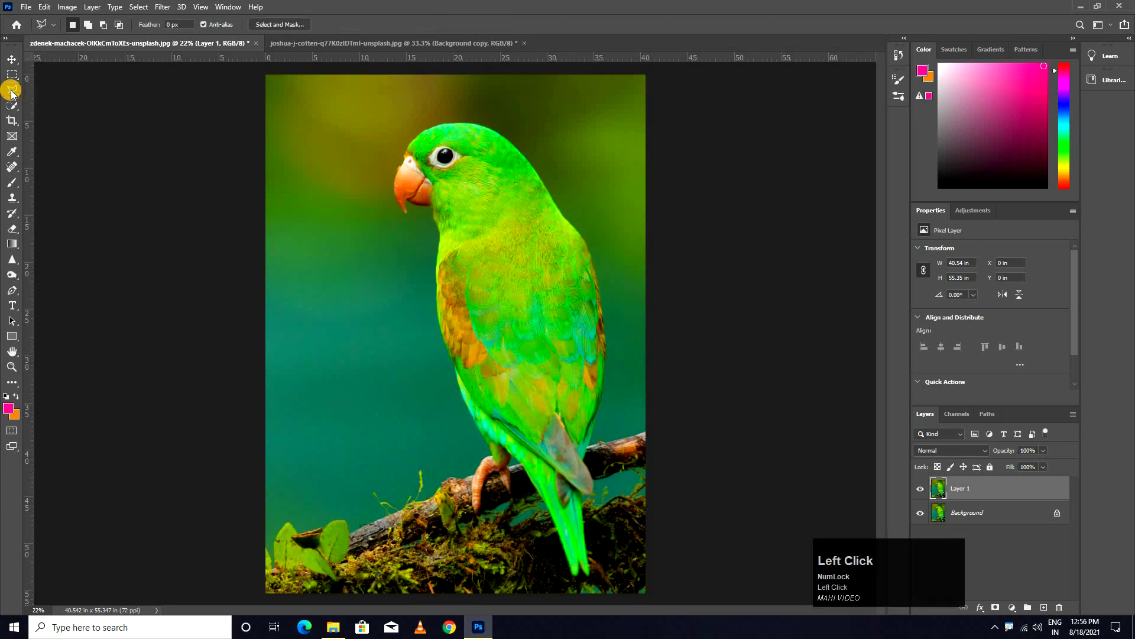
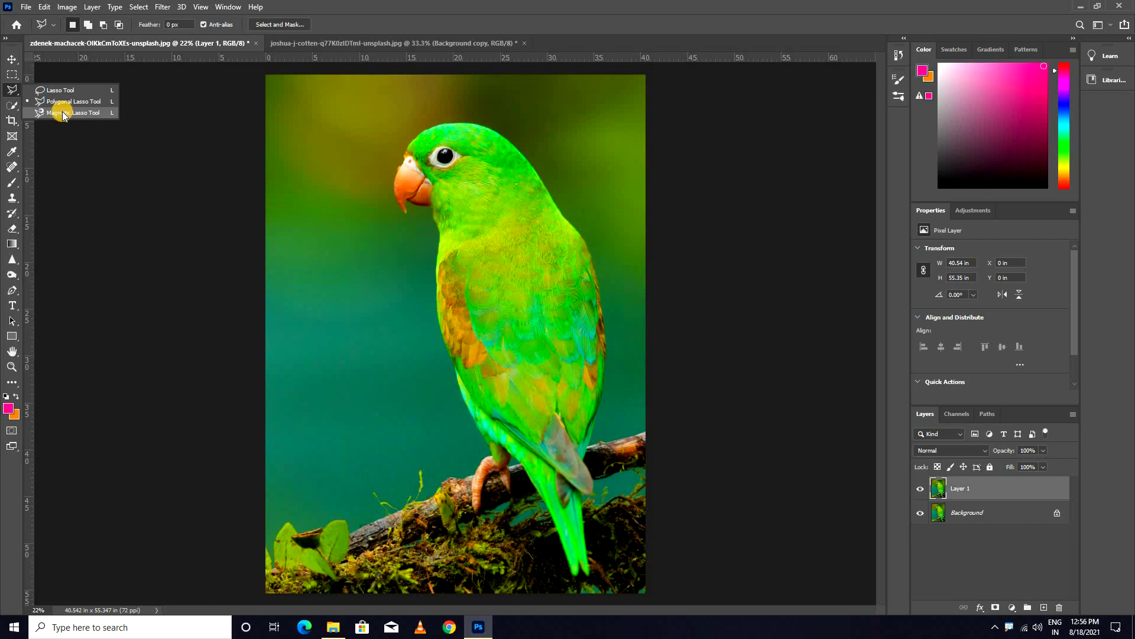
{"action": "left_click", "coordinate": [64, 102]}
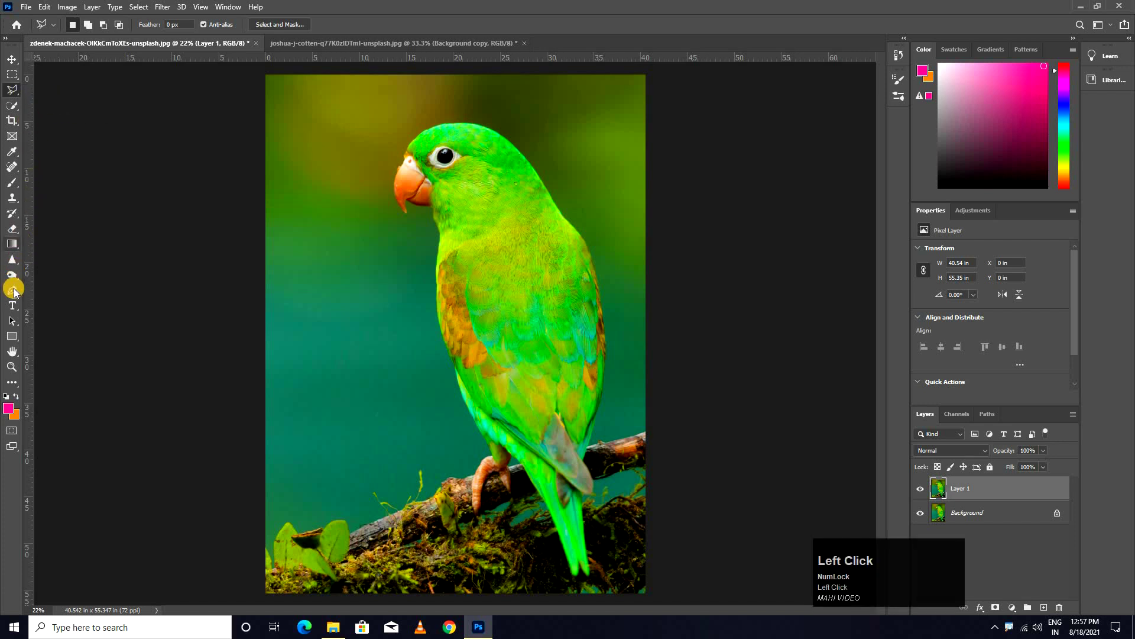
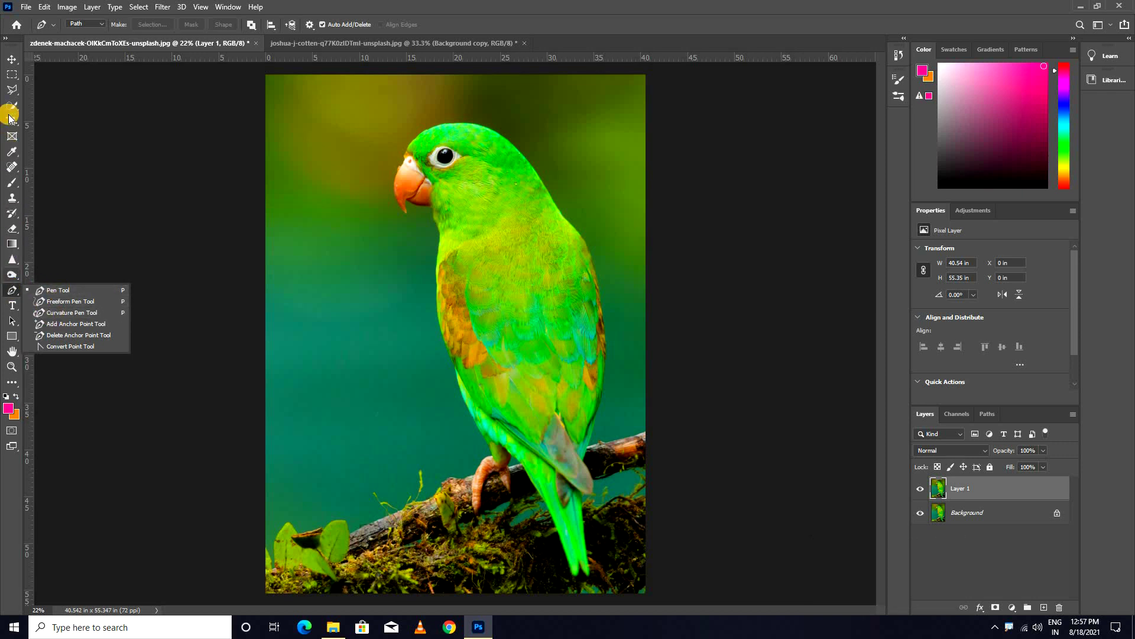
{"action": "left_click", "coordinate": [18, 108]}
{"action": "right_click", "coordinate": [17, 108]}
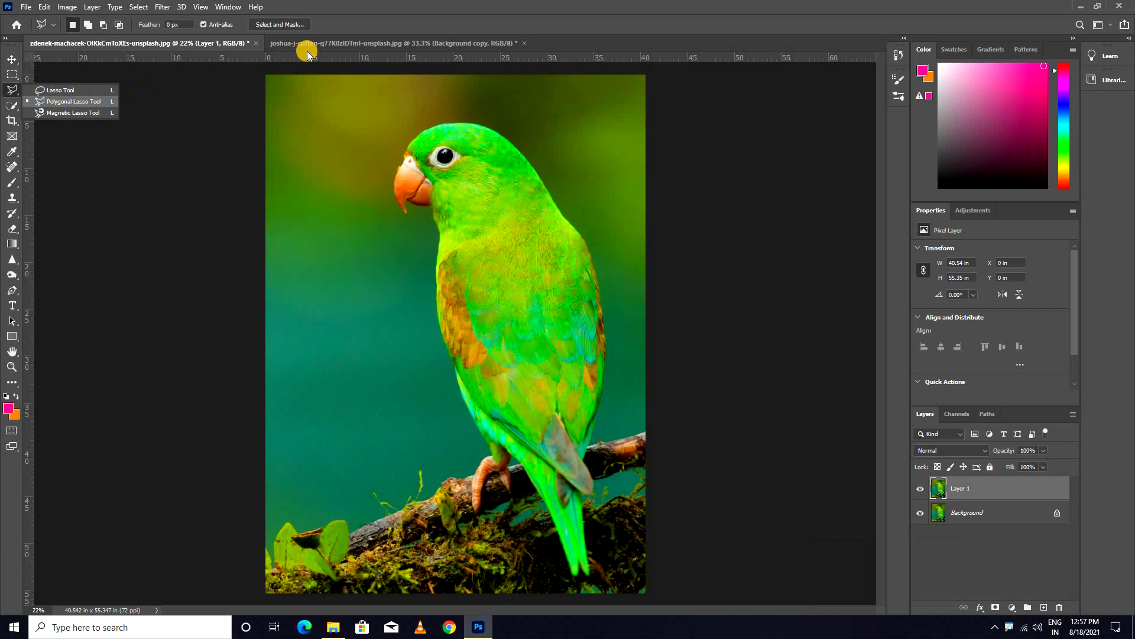
{"action": "left_click", "coordinate": [314, 50]}
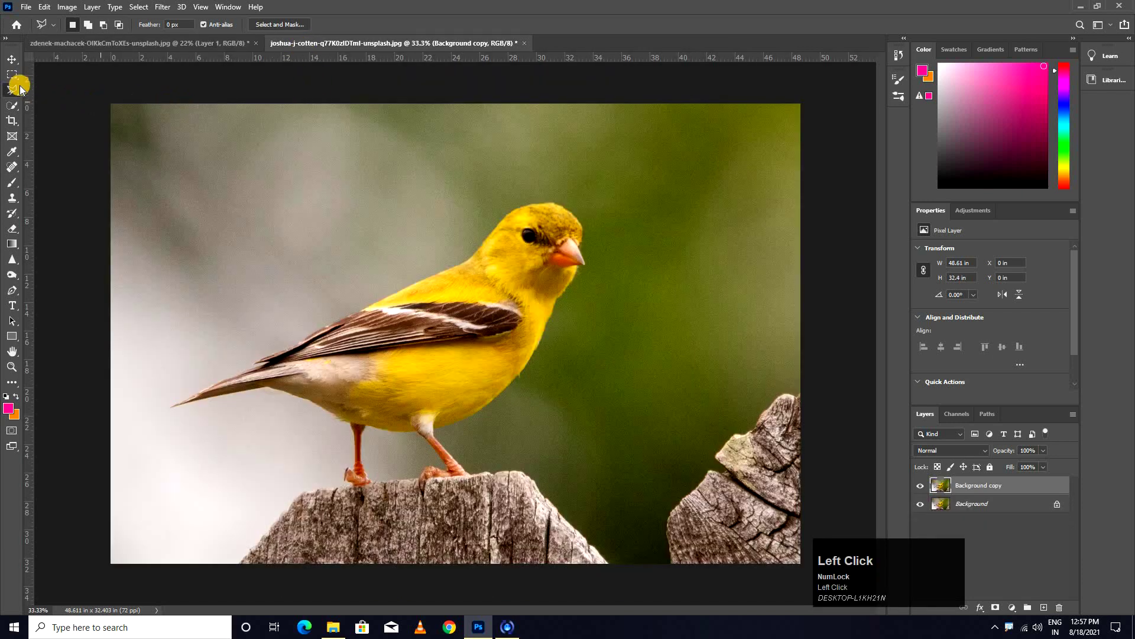
Trace the polygonal selection from the bird's head along its back, around the tail tip and under the tail
{"action": "right_click", "coordinate": [24, 91]}
{"action": "left_click", "coordinate": [58, 101]}
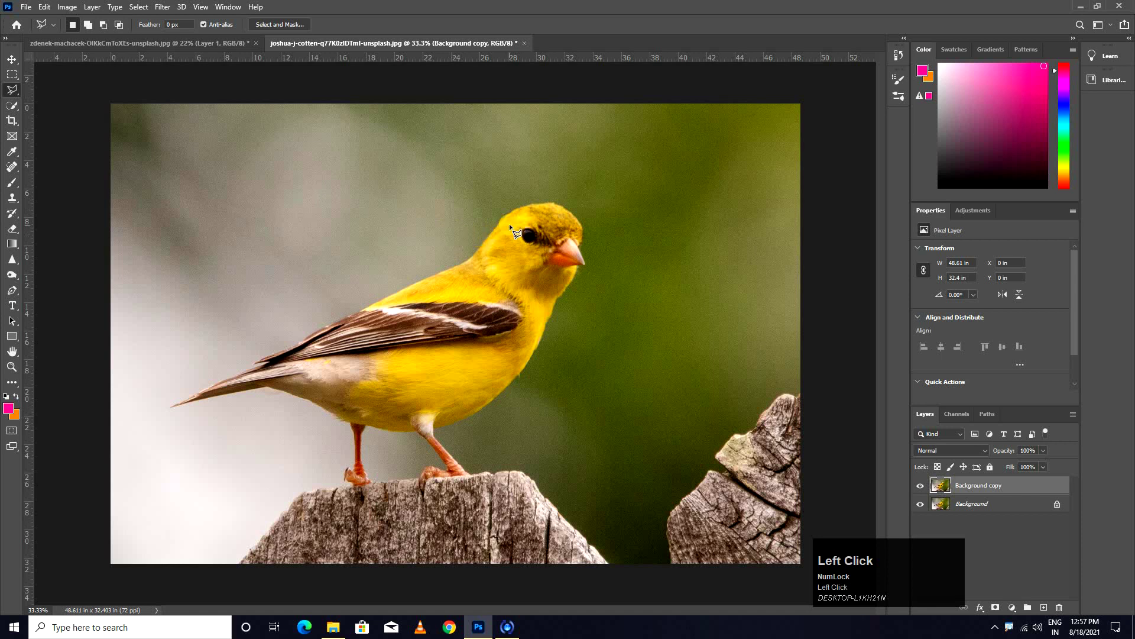
{"action": "scroll", "scroll_direction": "up", "scroll_amount": 3}
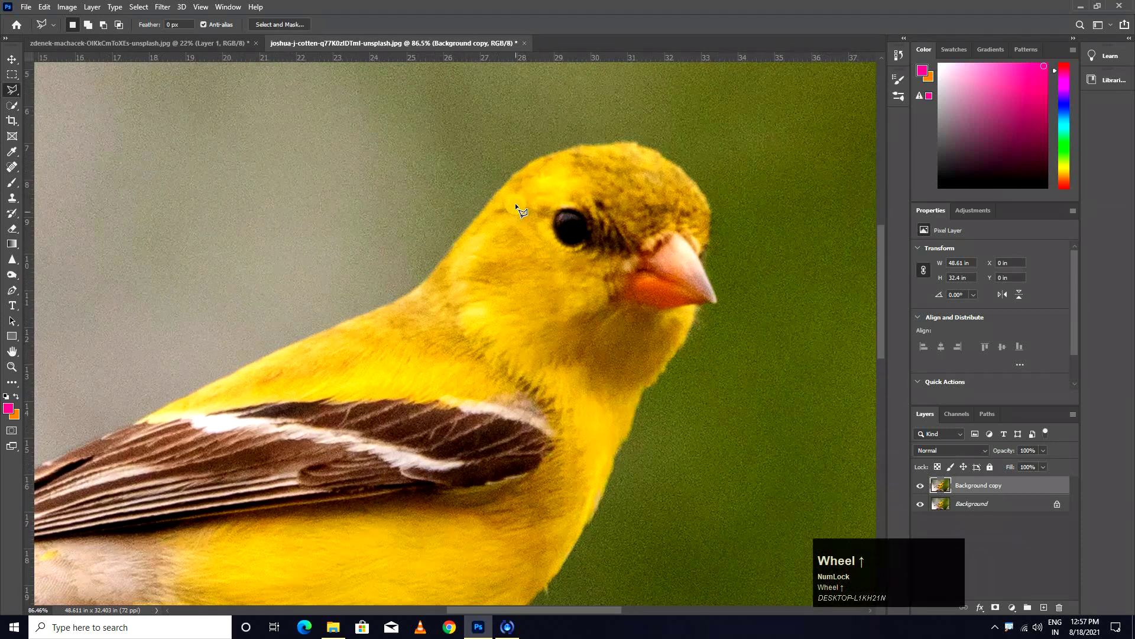
{"action": "left_click", "coordinate": [513, 181]}
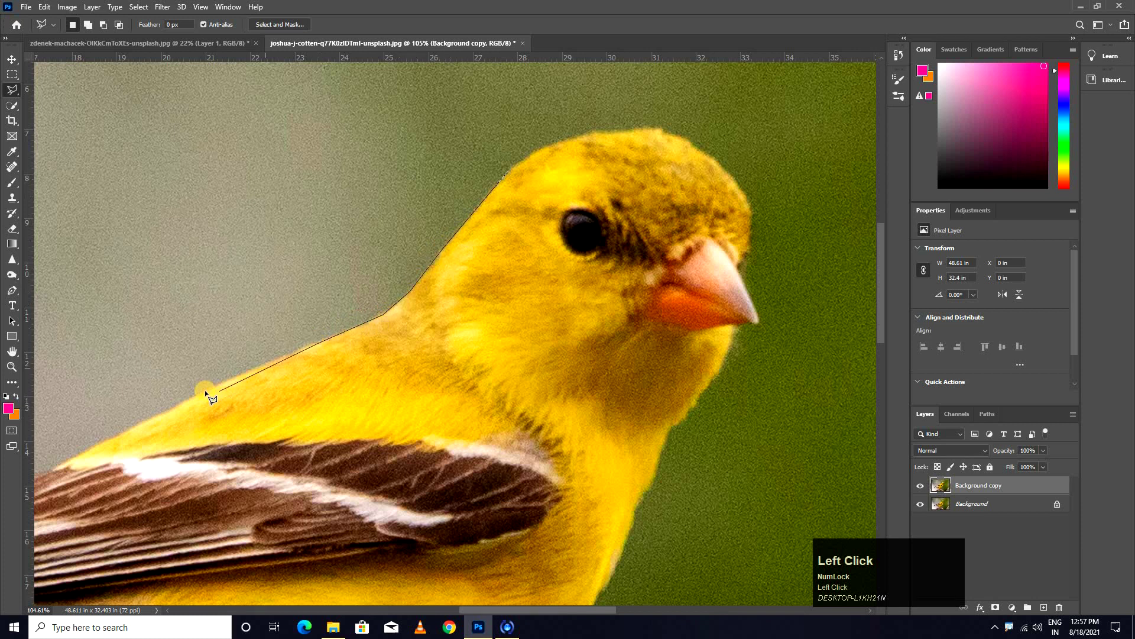
{"action": "key", "text": "space"}
{"action": "left_click", "coordinate": [485, 261]}
{"action": "key", "text": "space"}
{"action": "left_click", "coordinate": [430, 288]}
{"action": "key", "text": "space"}
{"action": "left_click", "coordinate": [439, 253]}
{"action": "key", "text": "space"}
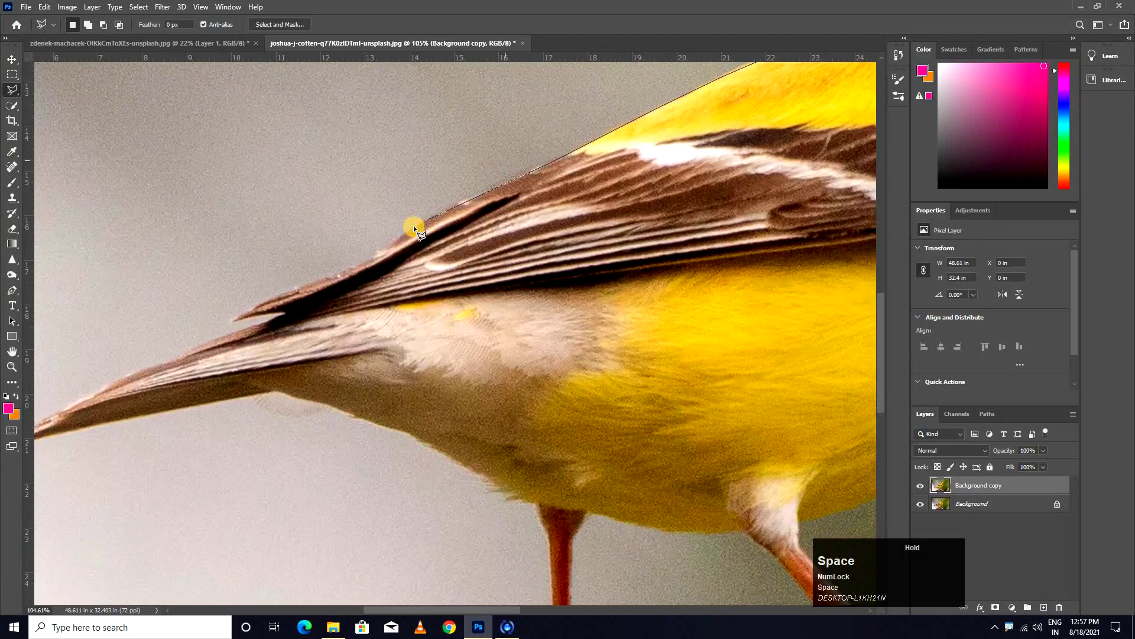
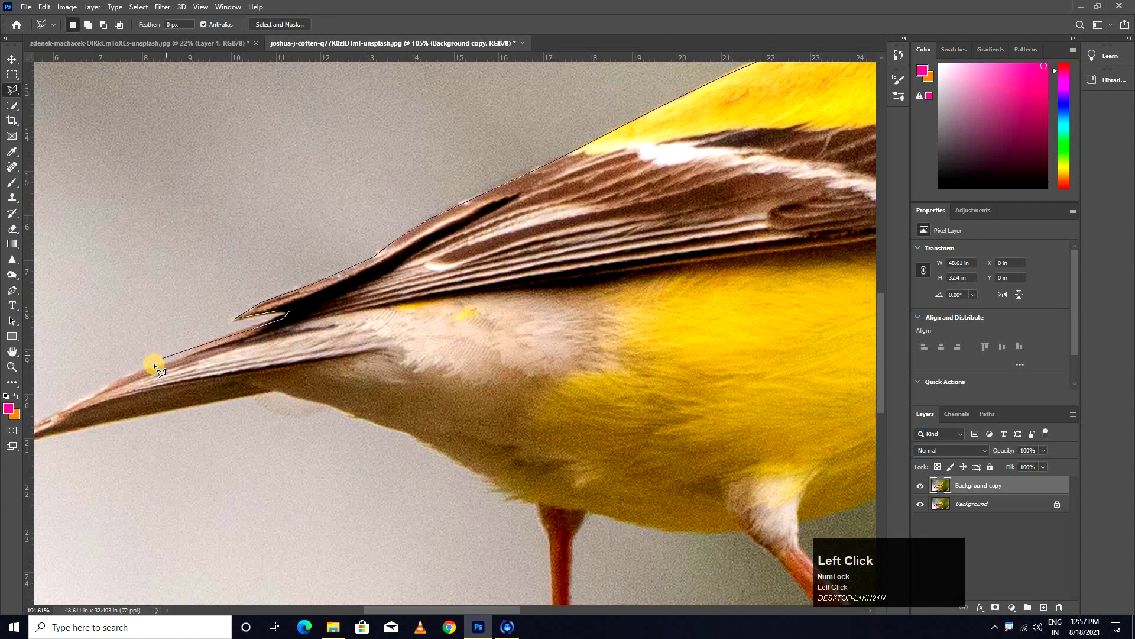
{"action": "key", "text": "space"}
{"action": "left_click", "coordinate": [423, 247]}
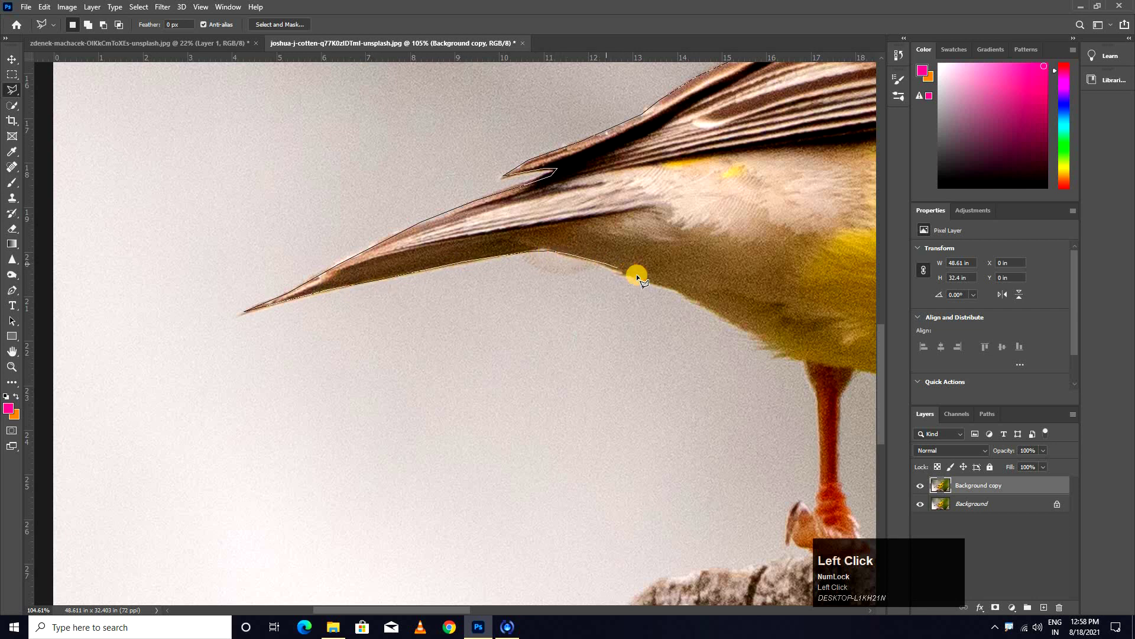
{"action": "key", "text": "space"}
{"action": "left_click", "coordinate": [415, 257]}
Continue the outline around both feet, up the chest and beak, closing it back at the head
{"action": "key", "text": "space"}
{"action": "left_click", "coordinate": [369, 273]}
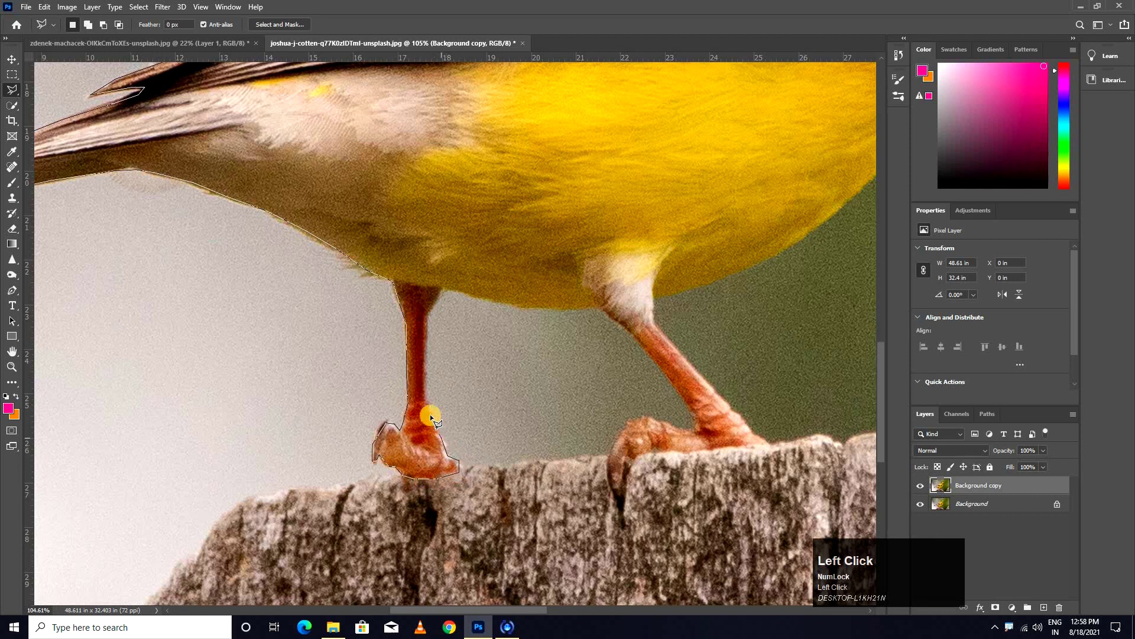
{"action": "left_click", "coordinate": [435, 375]}
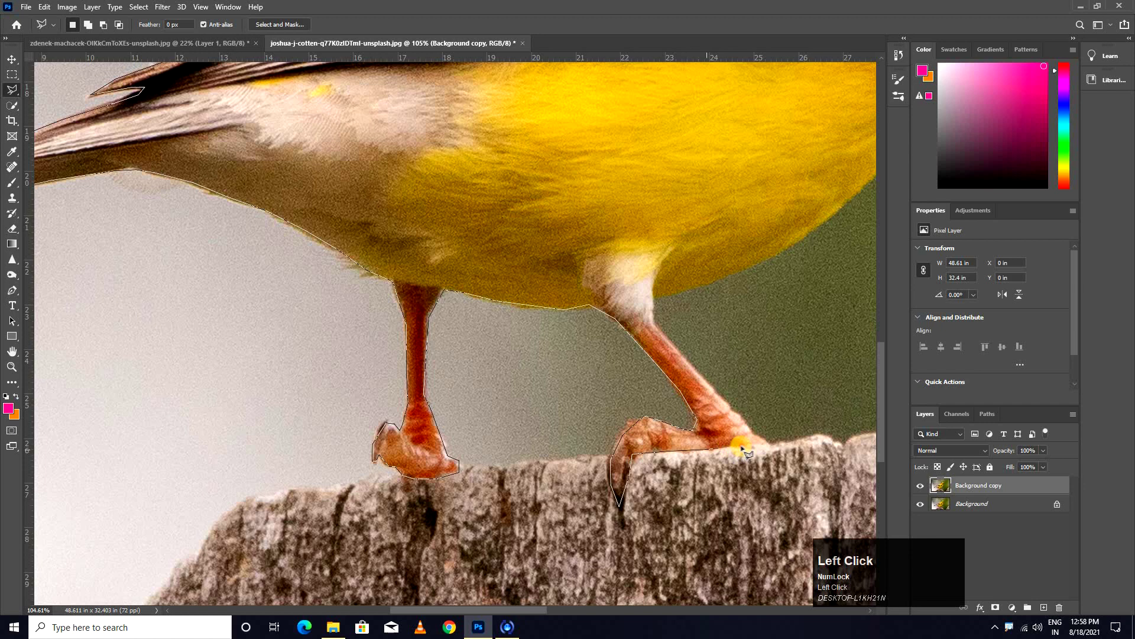
{"action": "key", "text": "space"}
{"action": "left_click", "coordinate": [545, 420]}
{"action": "scroll", "scroll_direction": "up", "scroll_amount": 3}
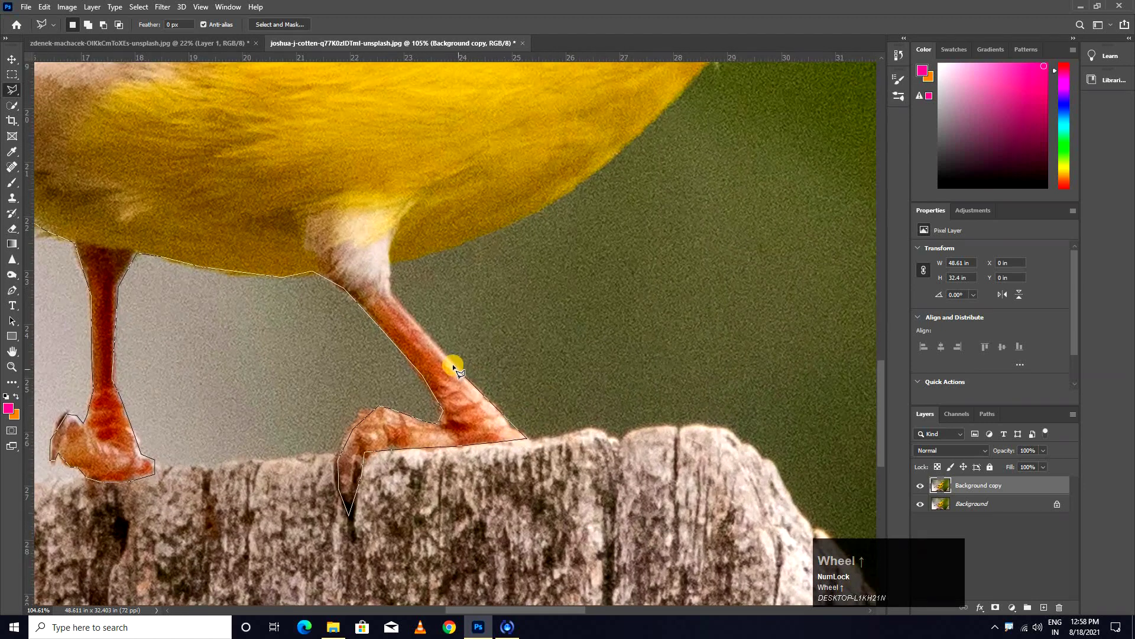
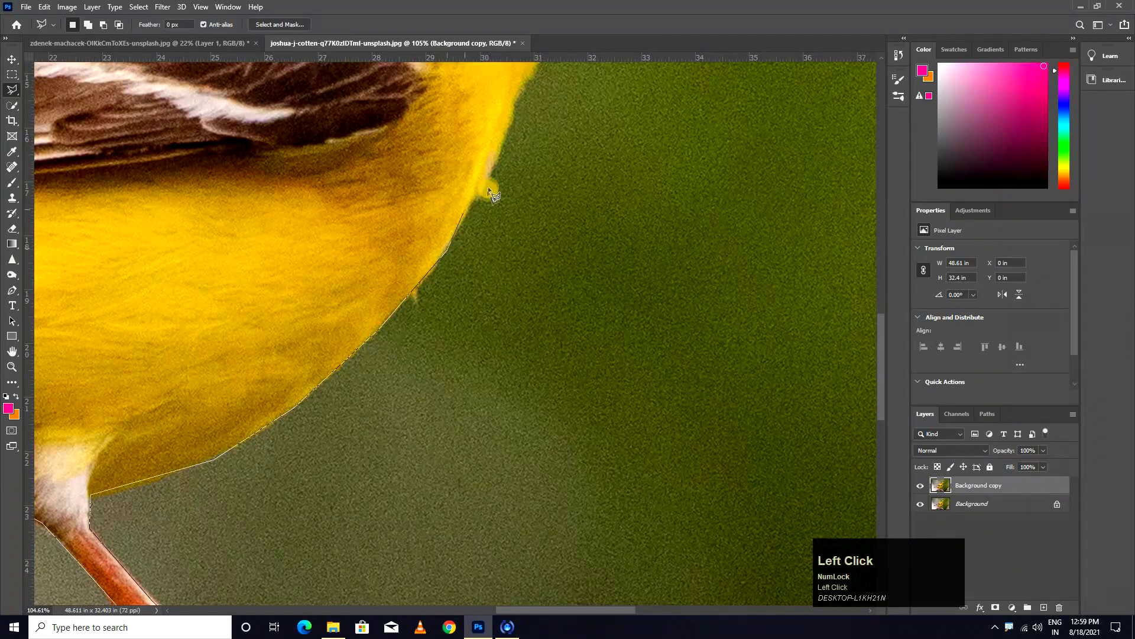
{"action": "key", "text": "space"}
{"action": "left_click", "coordinate": [426, 379]}
{"action": "key", "text": "space"}
{"action": "left_click", "coordinate": [474, 313]}
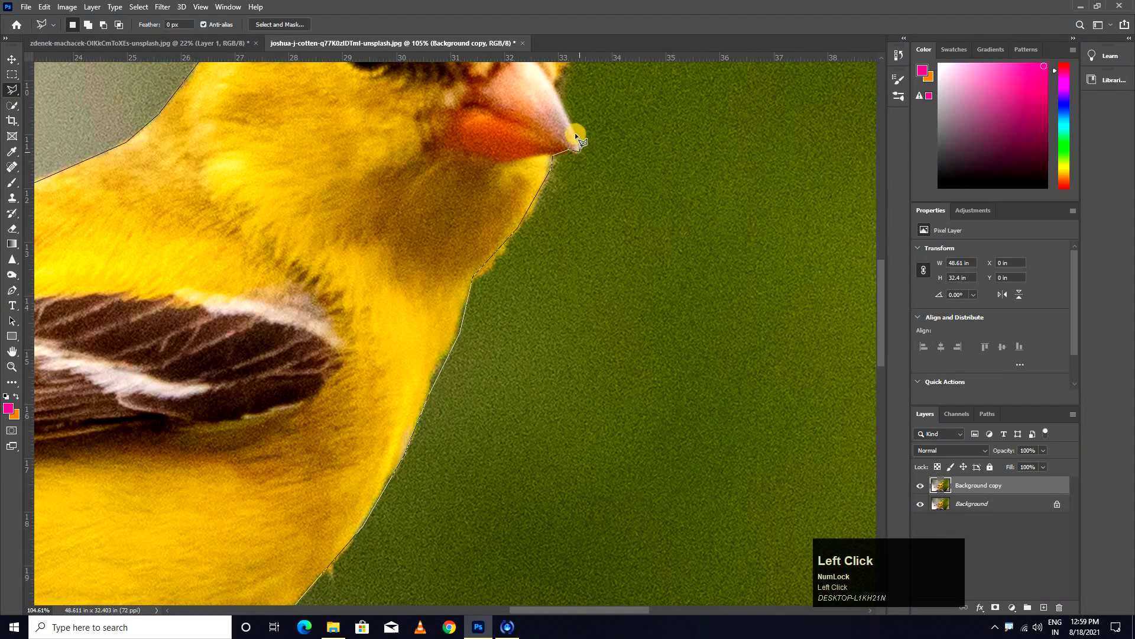
{"action": "key", "text": "space"}
{"action": "left_click", "coordinate": [557, 170]}
{"action": "key", "text": "space"}
{"action": "left_click", "coordinate": [549, 450]}
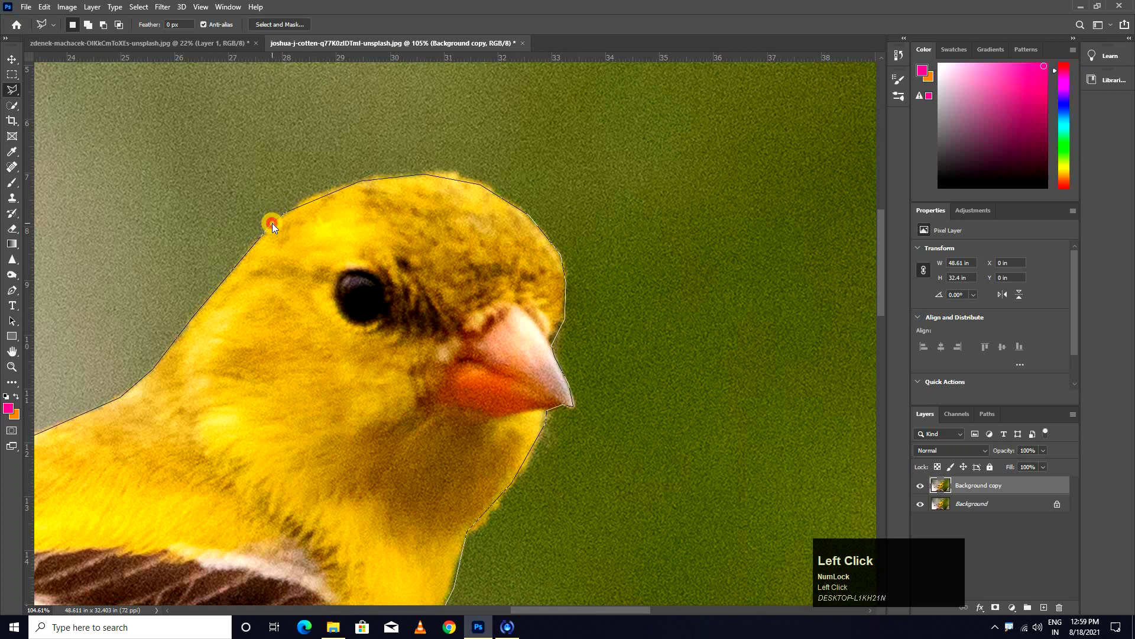
Zoom out and switch back to the green parrot document
{"action": "scroll", "scroll_direction": "down", "scroll_amount": 3}
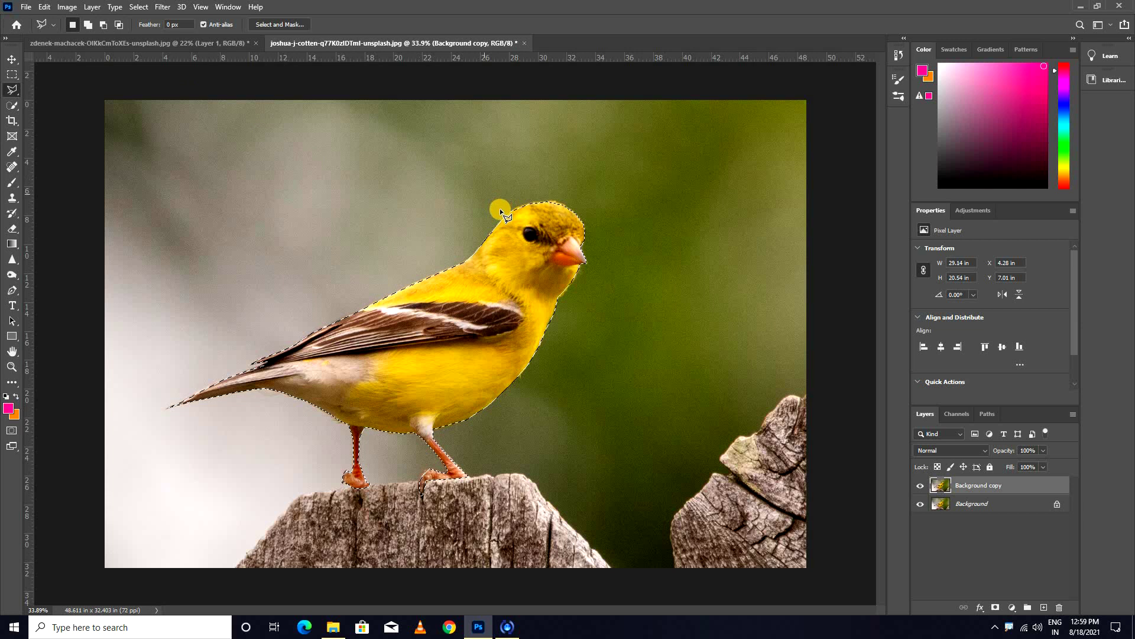
{"action": "right_click", "coordinate": [54, 96]}
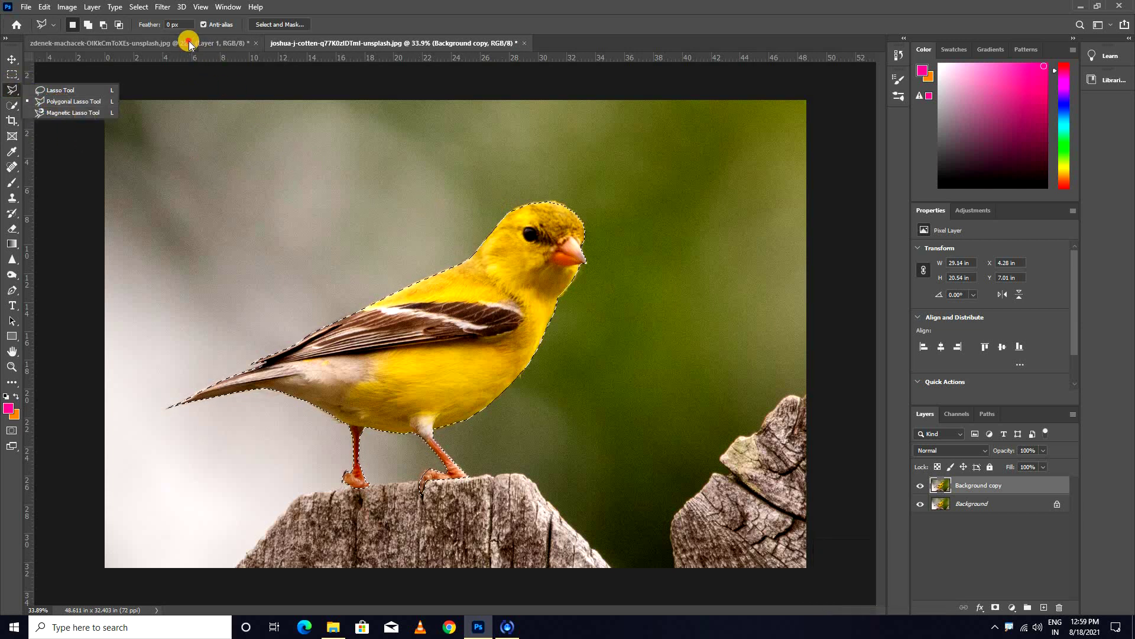
{"action": "left_click", "coordinate": [195, 44]}
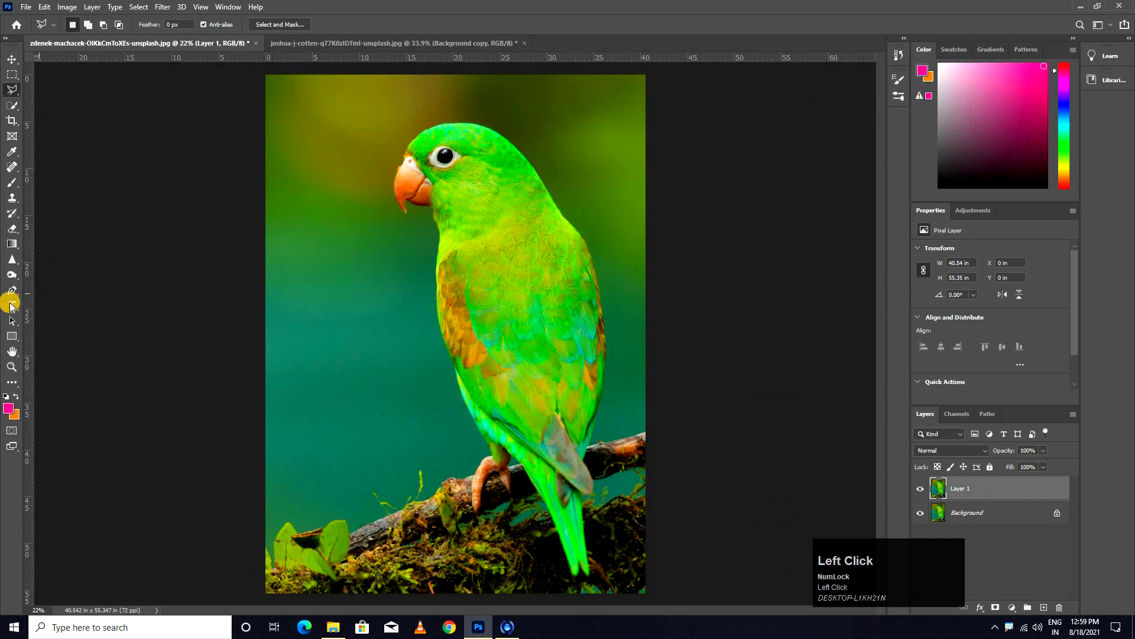
Select the Pen tool and magnify the view onto the parrot's beak
{"action": "left_click", "coordinate": [12, 291]}
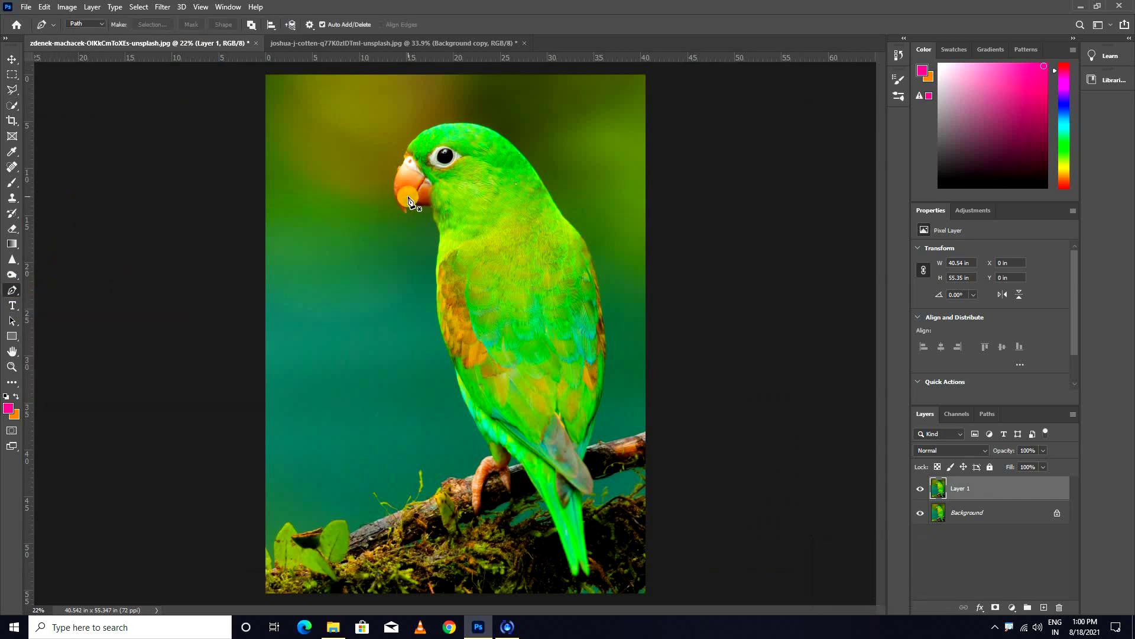
{"action": "scroll", "scroll_direction": "up", "scroll_amount": 3}
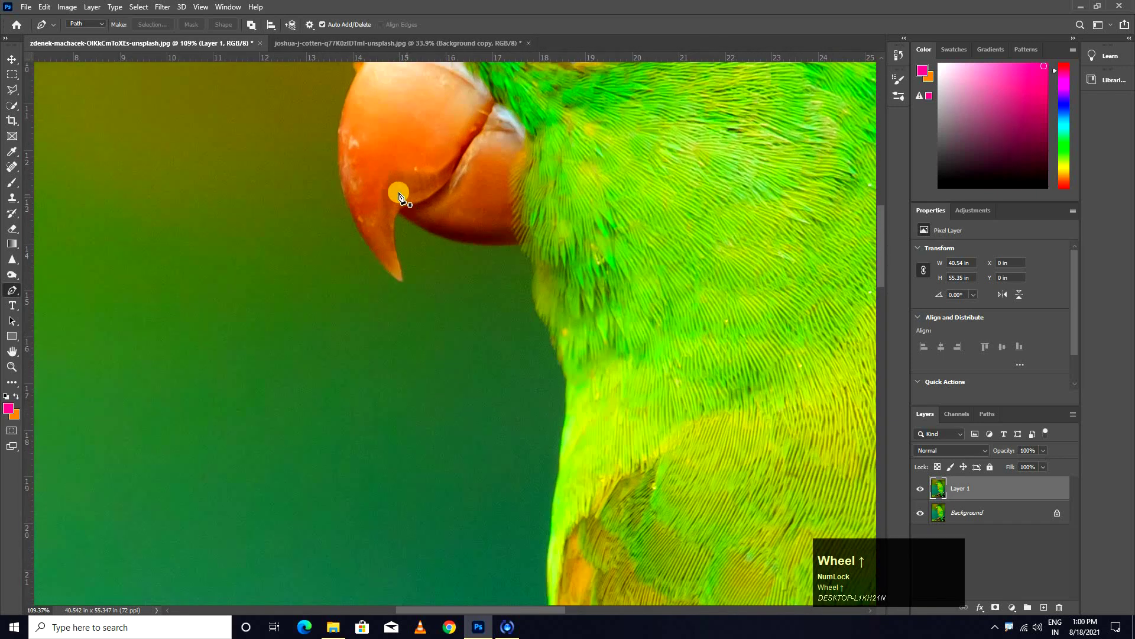
{"action": "key", "text": "space"}
{"action": "left_click", "coordinate": [334, 272]}
{"action": "key", "text": "space"}
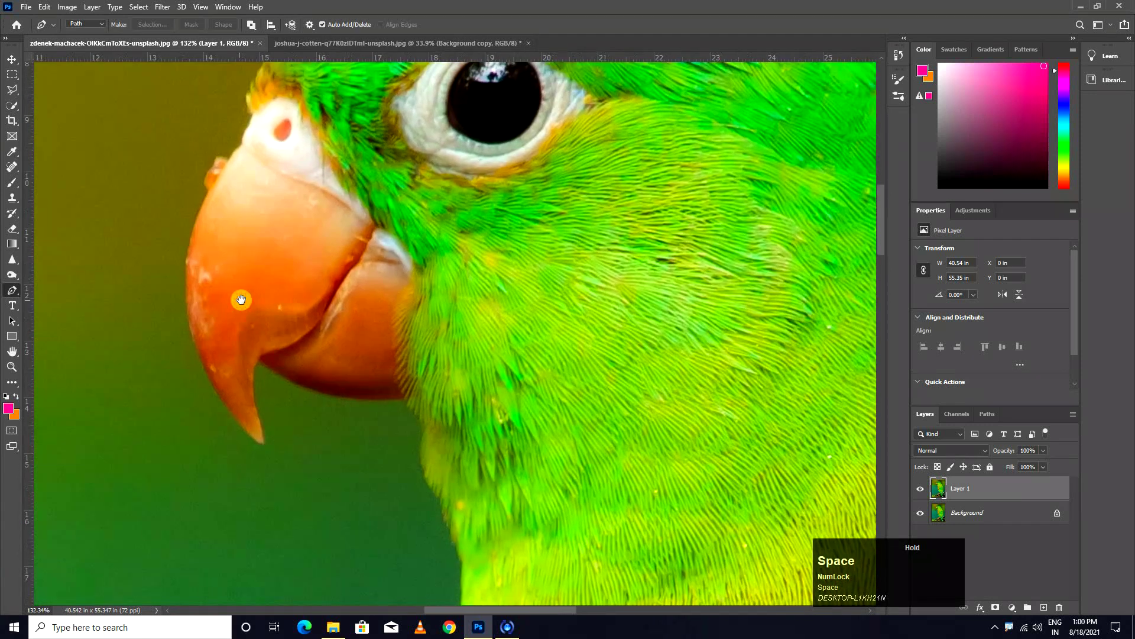
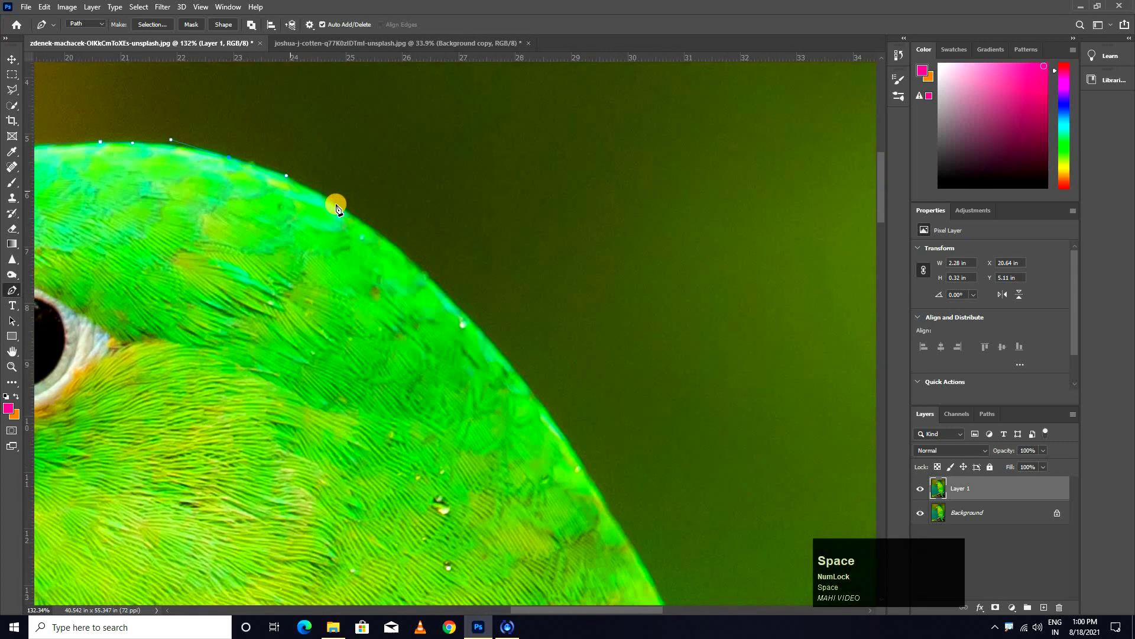
Place Pen anchor points along the parrot's head, down its back and onto the wing edge
{"action": "left_click_drag", "start_coordinate": [369, 232], "coordinate": [389, 243]}
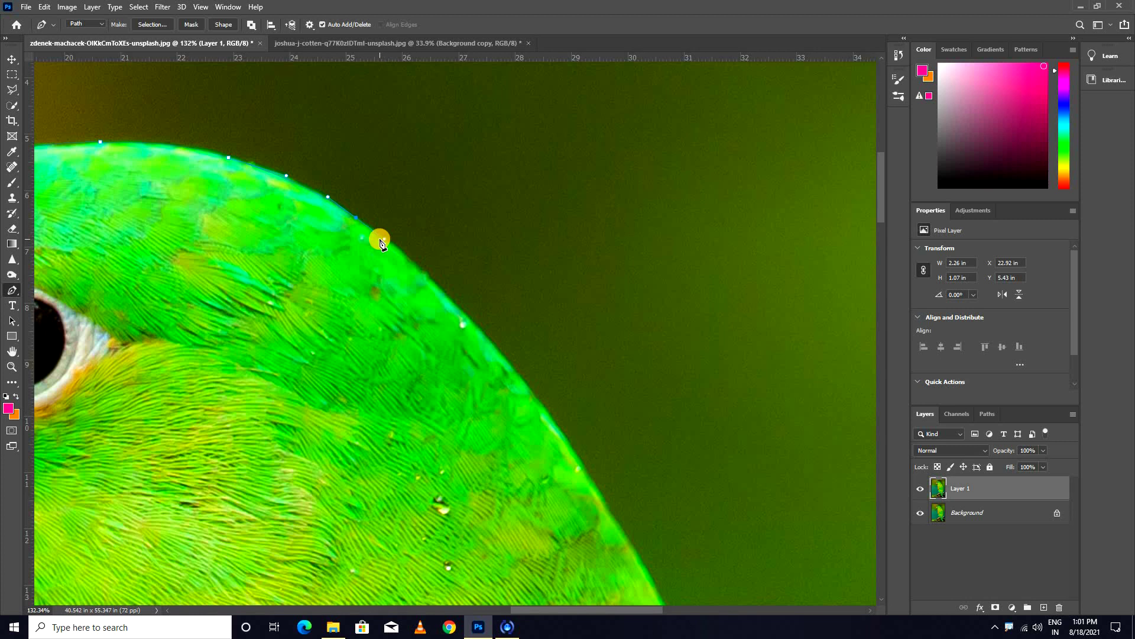
{"action": "left_click_drag", "start_coordinate": [457, 307], "coordinate": [406, 246]}
{"action": "key", "text": "space"}
{"action": "left_click", "coordinate": [406, 246]}
{"action": "key", "text": "space"}
{"action": "left_click", "coordinate": [441, 276]}
{"action": "key", "text": "space"}
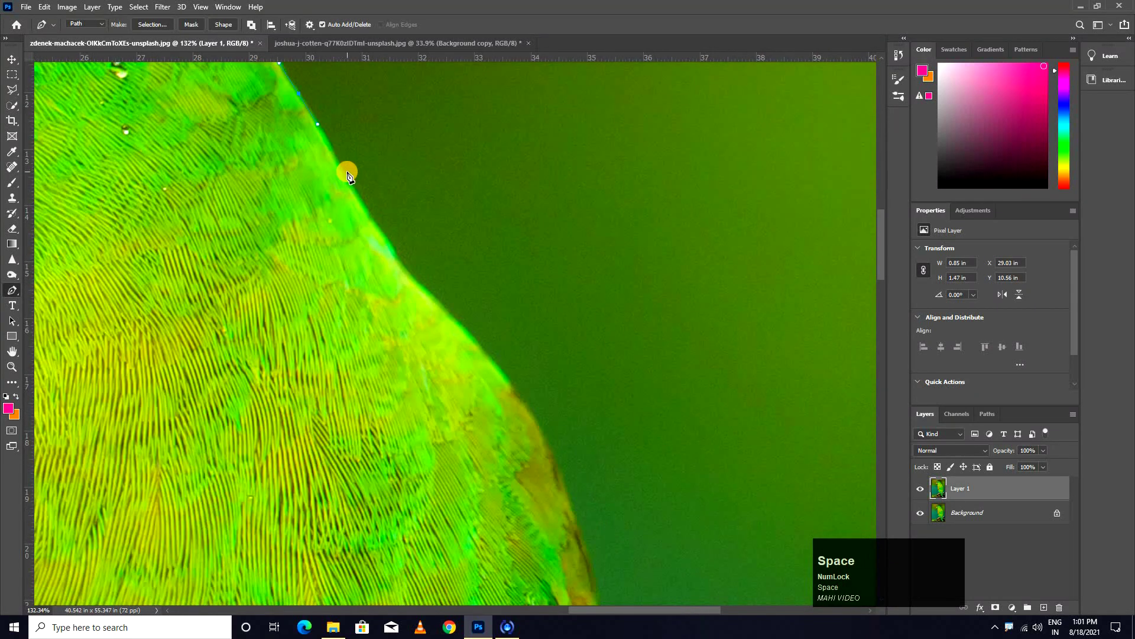
{"action": "left_click_drag", "start_coordinate": [362, 202], "coordinate": [376, 235]}
{"action": "key", "text": "space"}
{"action": "left_click_drag", "start_coordinate": [394, 236], "coordinate": [357, 250]}
{"action": "key", "text": "space"}
{"action": "left_click", "coordinate": [349, 238]}
{"action": "key", "text": "space"}
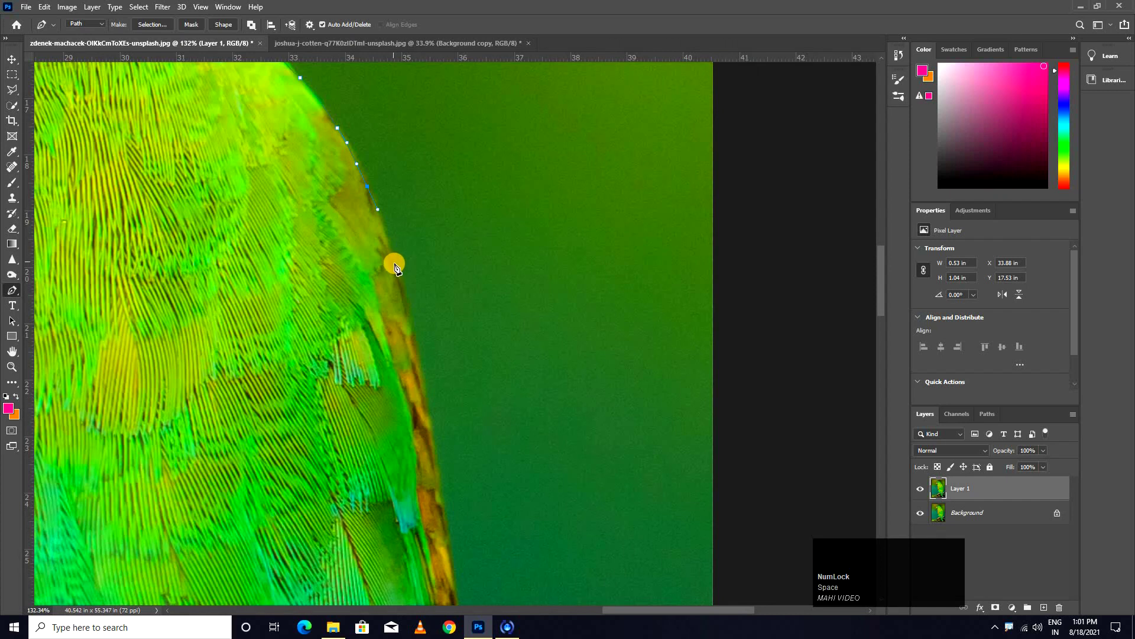
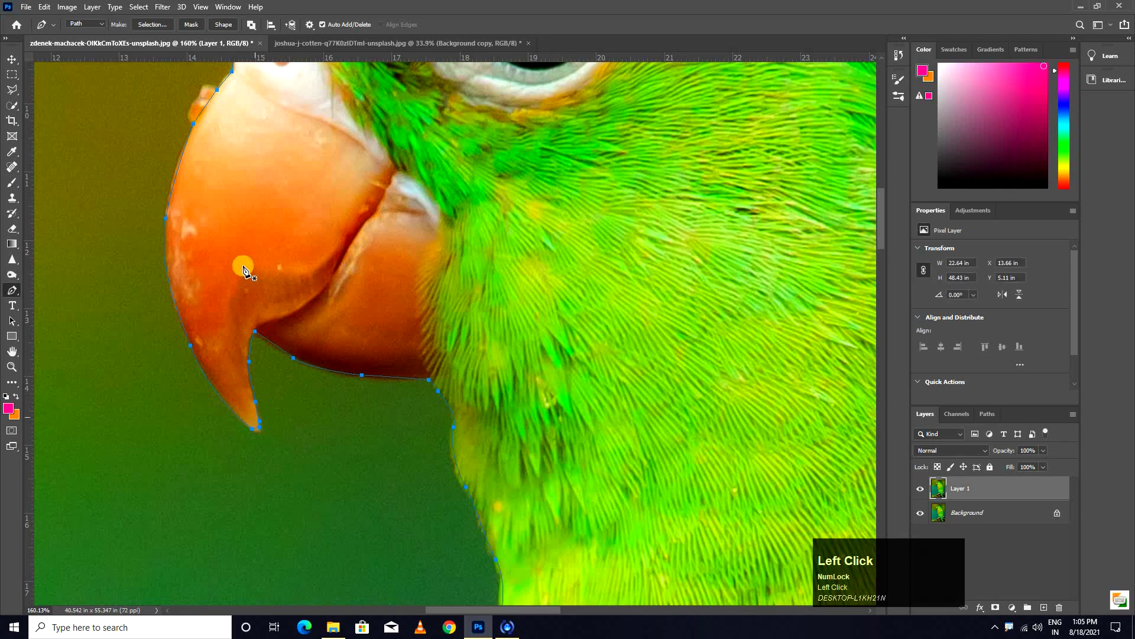
Convert the parrot path into a selection with a 1-pixel feather radius
{"action": "scroll", "scroll_direction": "down", "scroll_amount": 3}
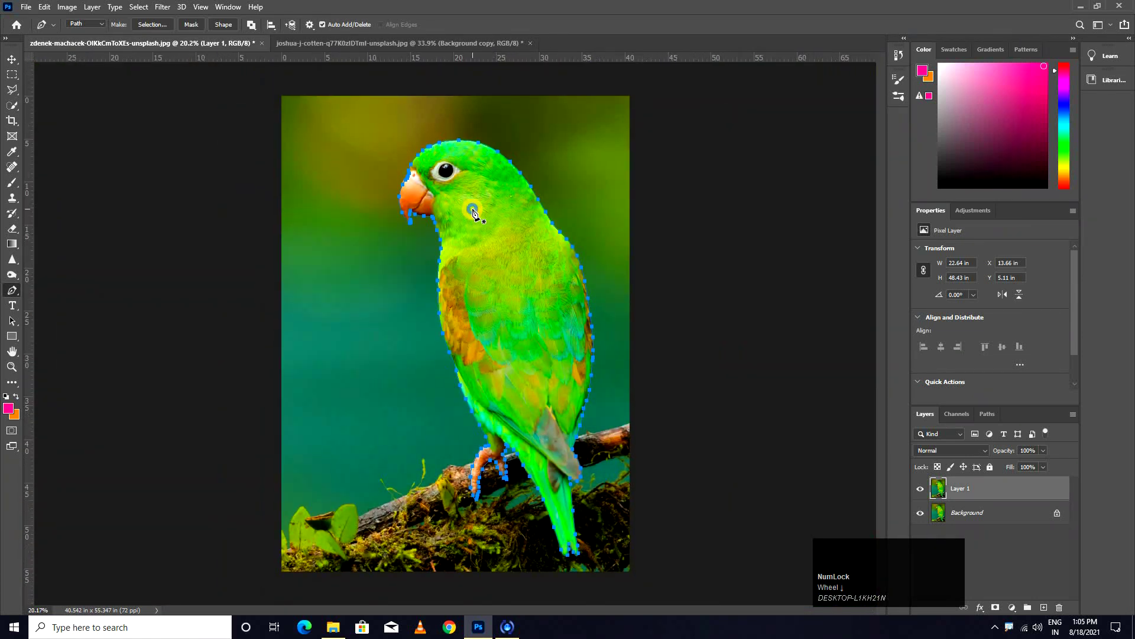
{"action": "right_click", "coordinate": [479, 213]}
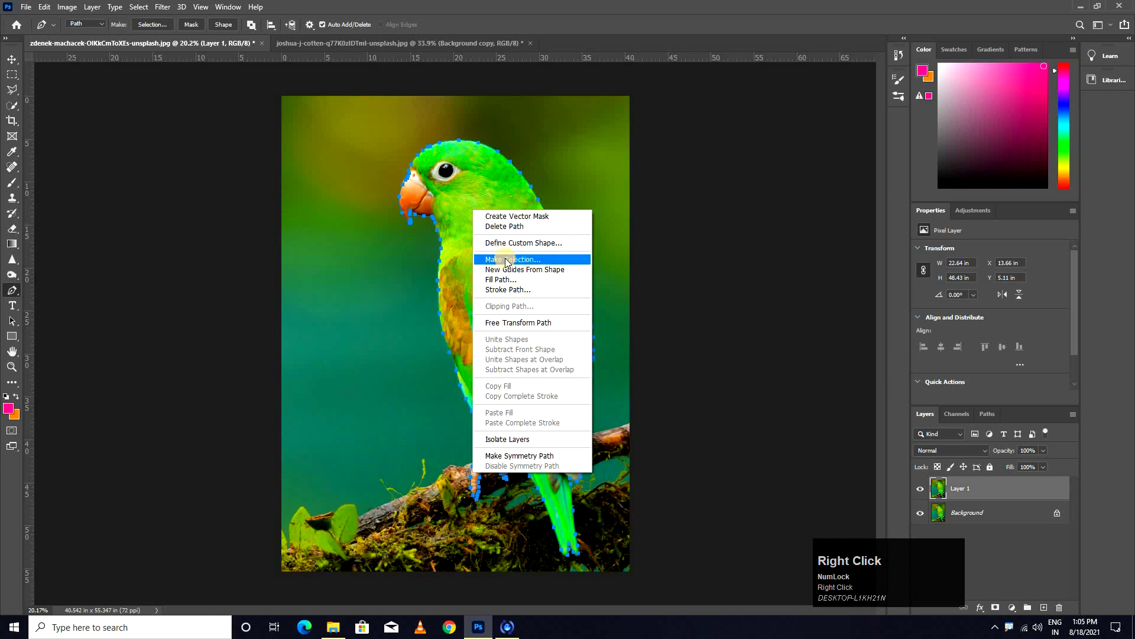
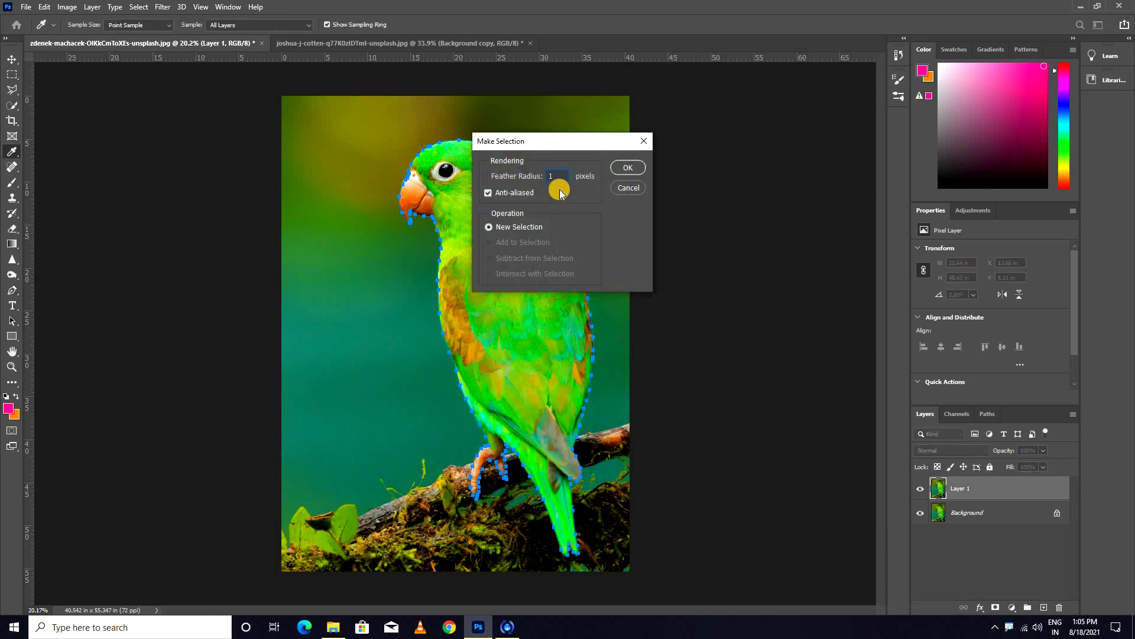
{"action": "left_click", "coordinate": [628, 169]}
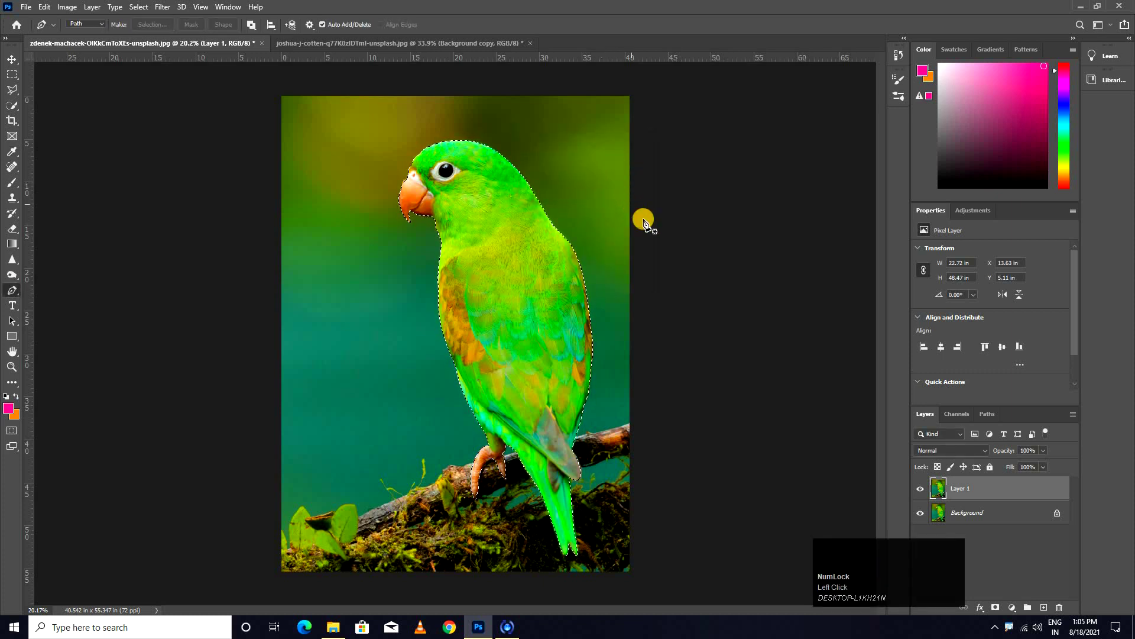
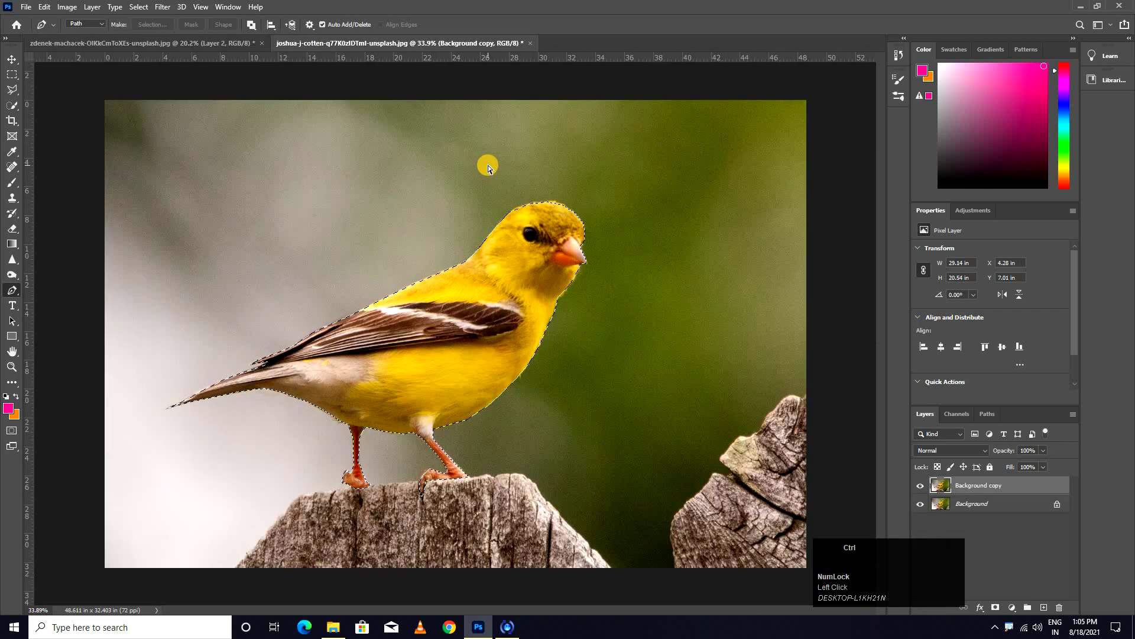
Copy the selected yellow bird onto its own new layer with Ctrl+J
{"action": "key", "text": "ctrl+j"}
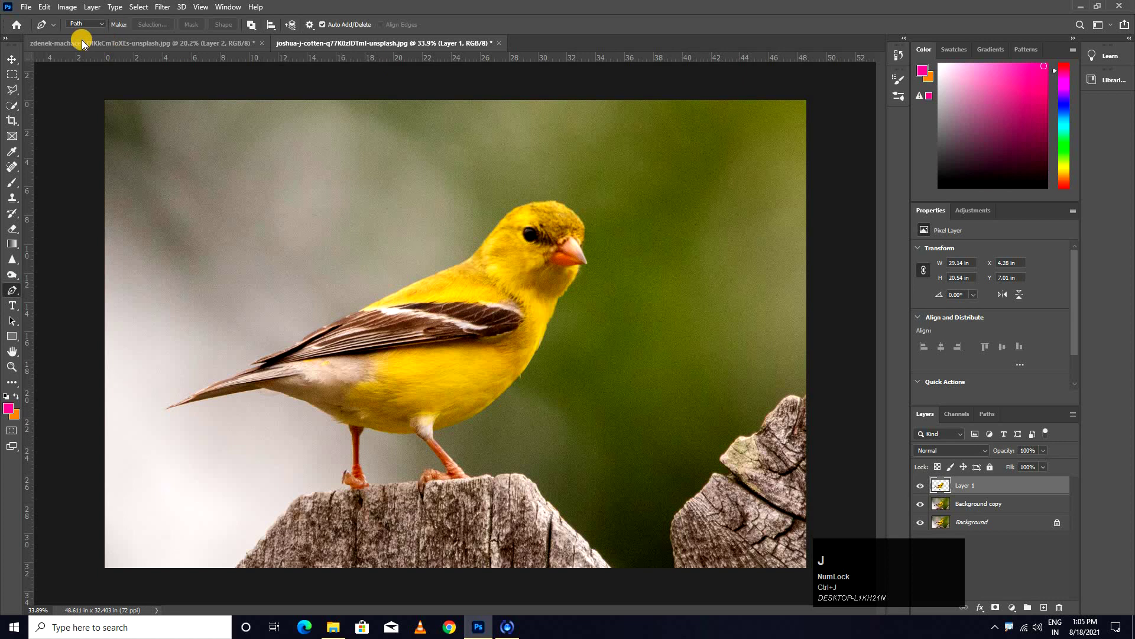
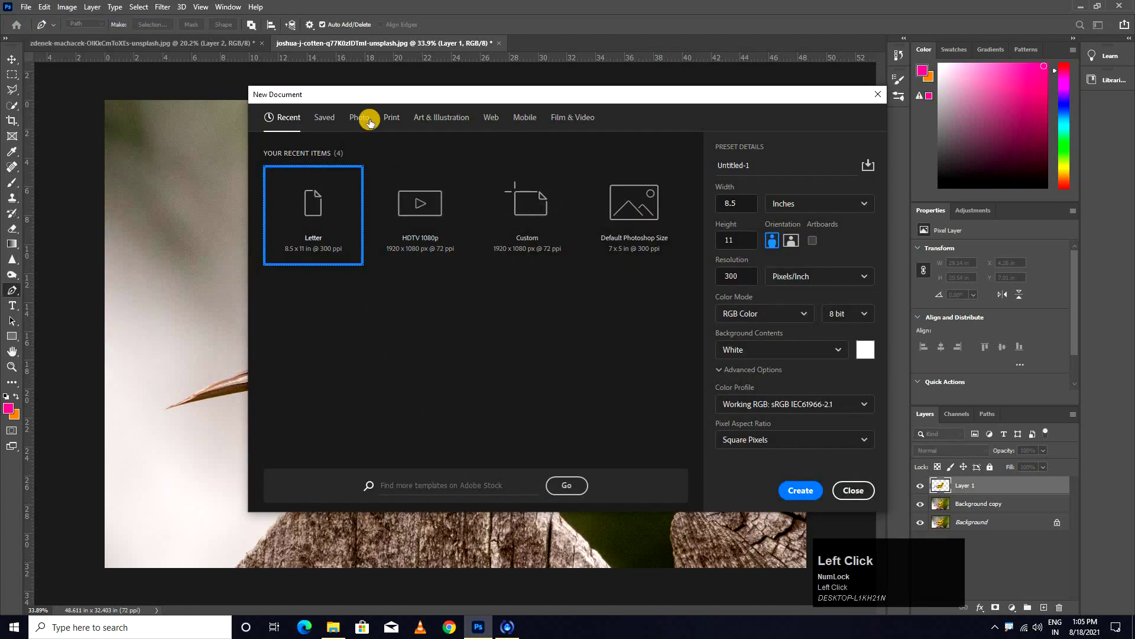
Create a new blank Landscape 7 × 5 inch document from the Photo presets
{"action": "left_click", "coordinate": [369, 121]}
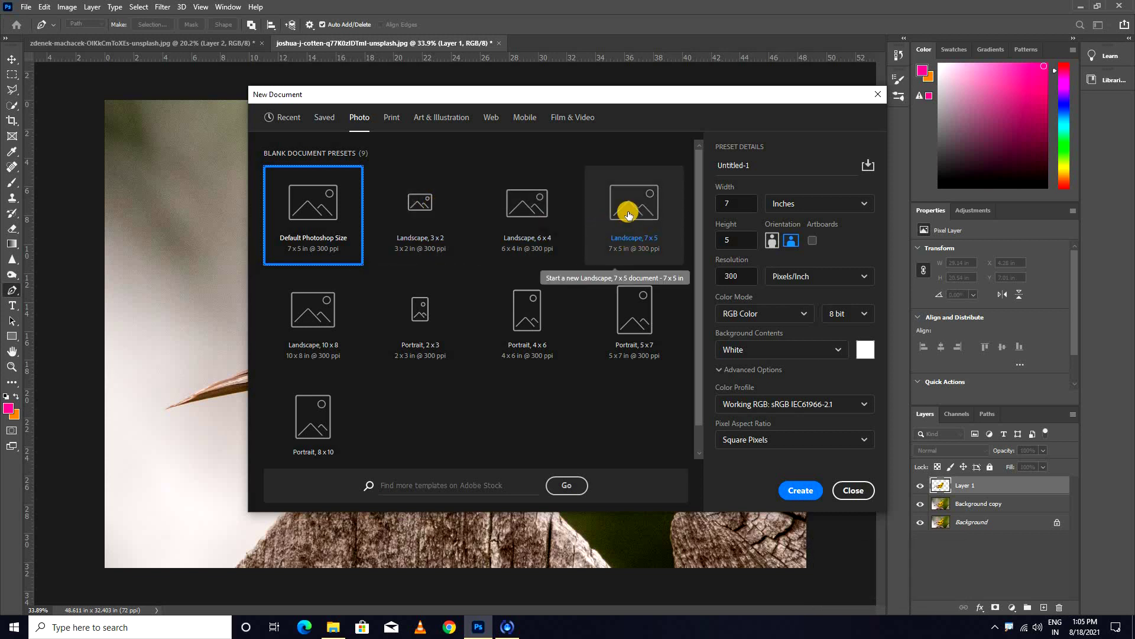
{"action": "left_click", "coordinate": [632, 215]}
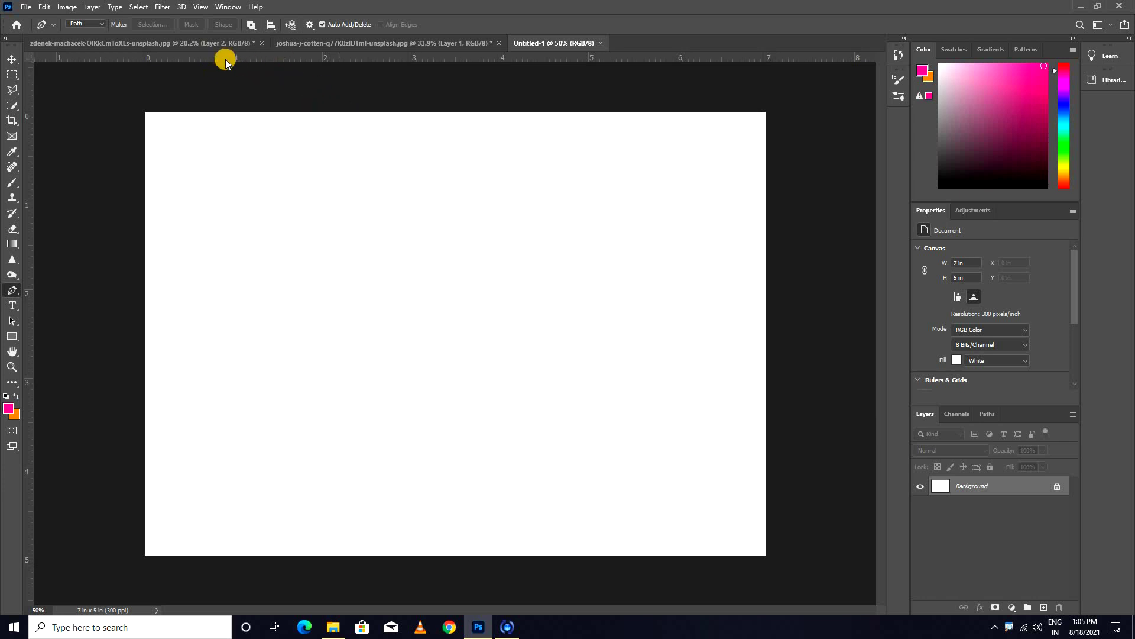
Move the cut-out parrot into Untitled-1 and begin free-transforming it to scale it up
{"action": "left_click_drag", "start_coordinate": [187, 47], "coordinate": [349, 323]}
{"action": "scroll", "scroll_direction": "down", "scroll_amount": 3}
{"action": "key", "text": "ctrl+t"}
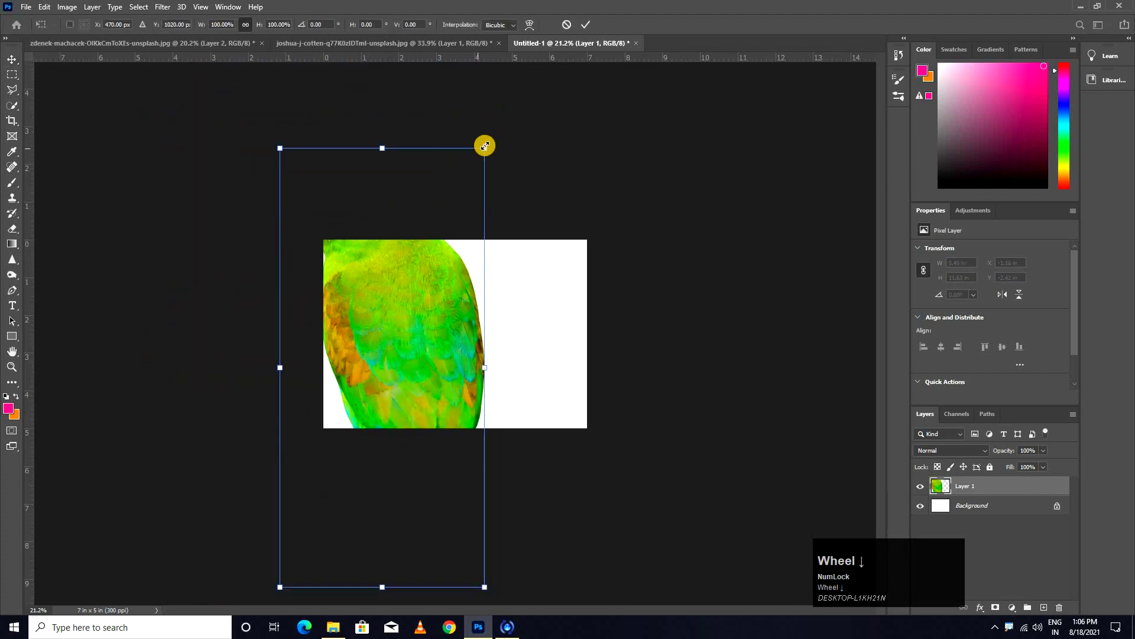
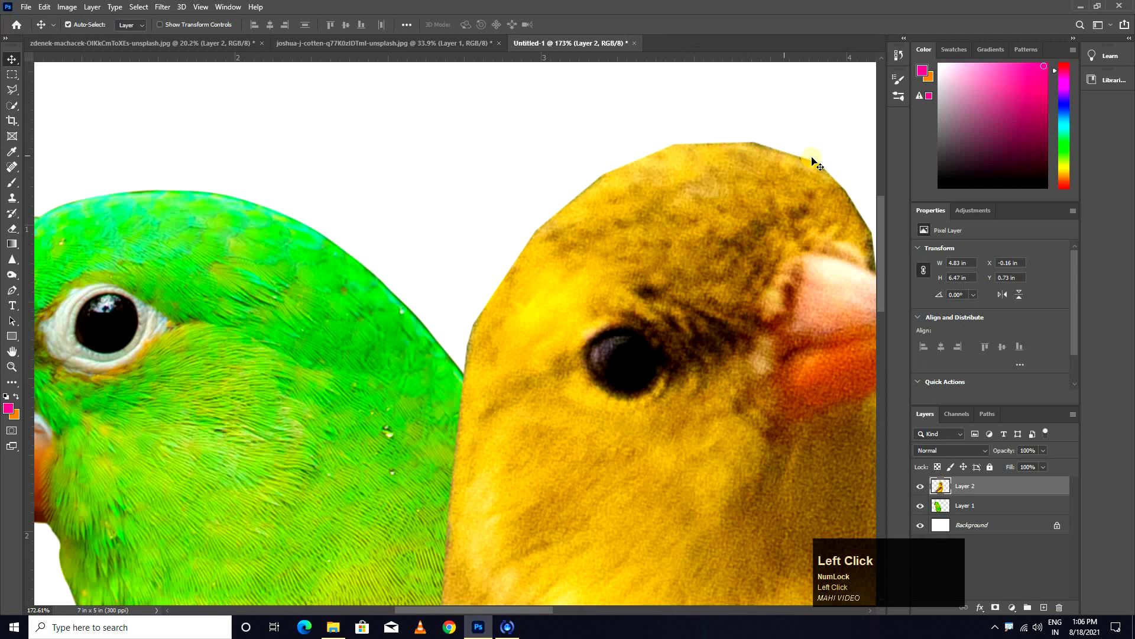
Commit the placement and zoom in on the two birds' heads to inspect the overlap
{"action": "left_click", "coordinate": [733, 173]}
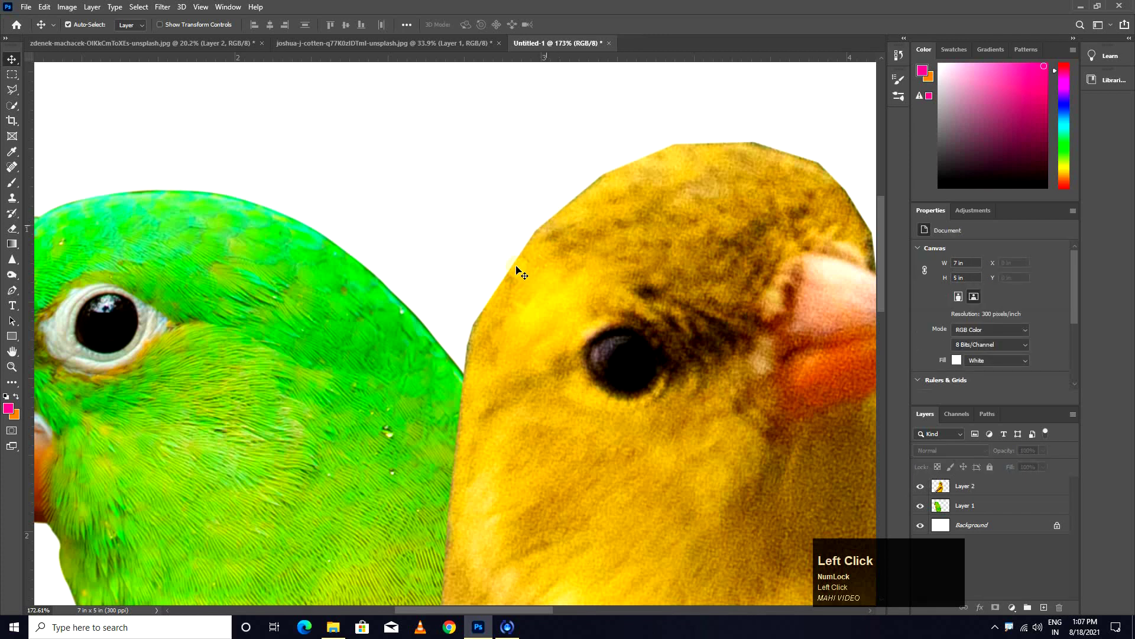
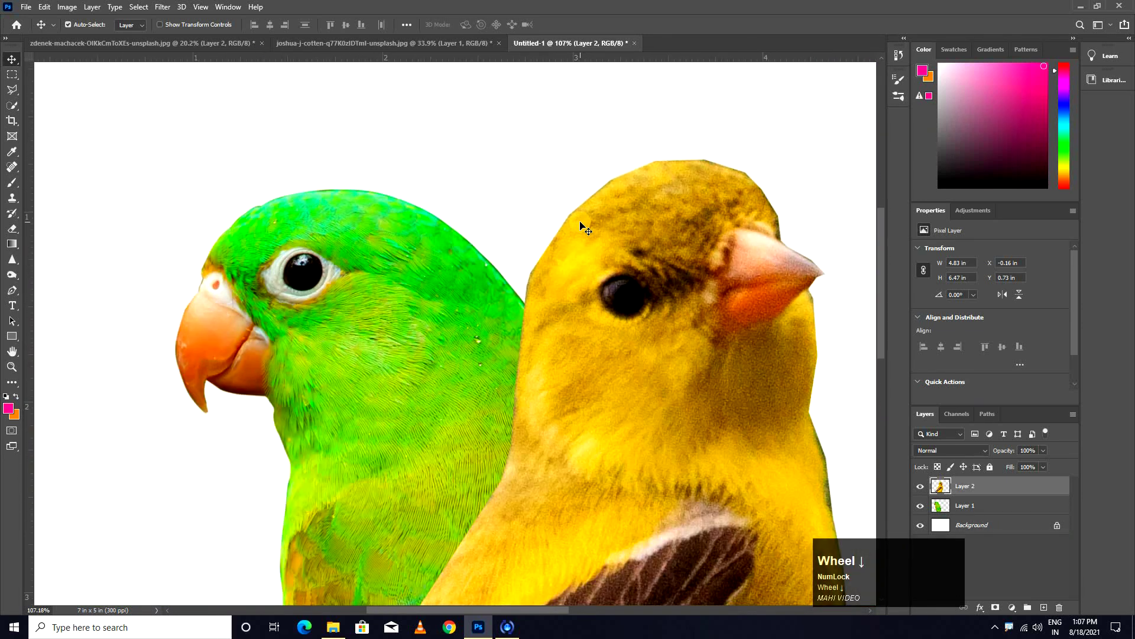
{"action": "scroll", "scroll_direction": "up", "scroll_amount": 3}
{"action": "left_click", "coordinate": [321, 244]}
{"action": "key", "text": "space"}
{"action": "left_click", "coordinate": [671, 239]}
{"action": "key", "text": "space"}
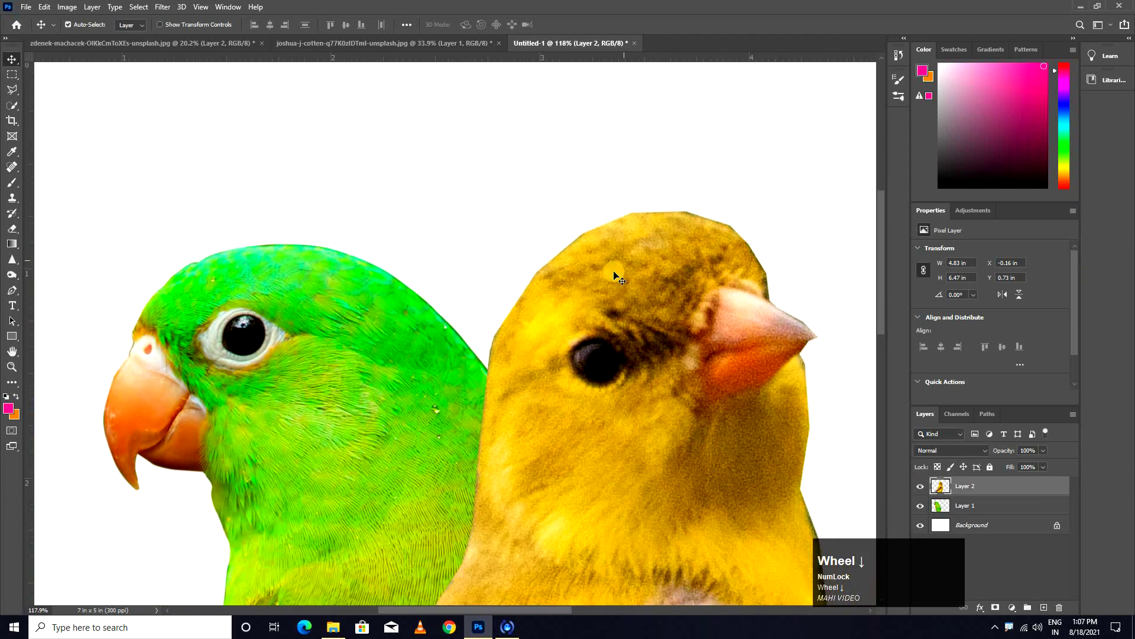
{"action": "scroll", "scroll_direction": "down", "scroll_amount": 3}
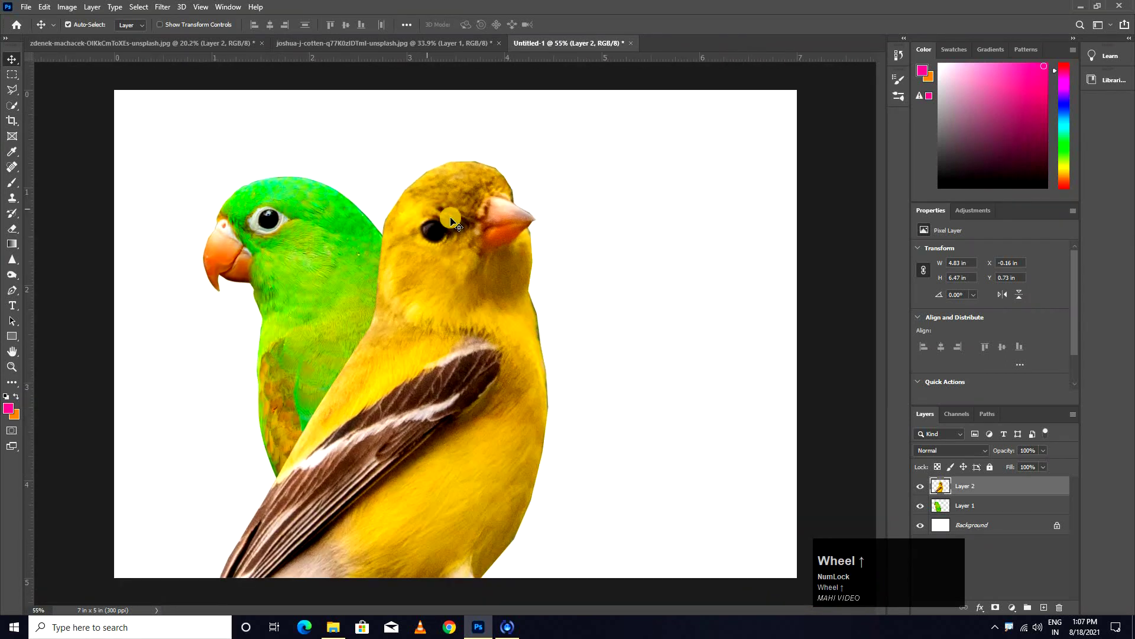
{"action": "scroll", "scroll_direction": "up", "scroll_amount": 3}
Briefly switch to the path tools, then return to the Move tool
{"action": "left_click", "coordinate": [18, 289]}
{"action": "right_click", "coordinate": [17, 291]}
{"action": "left_click", "coordinate": [70, 280]}
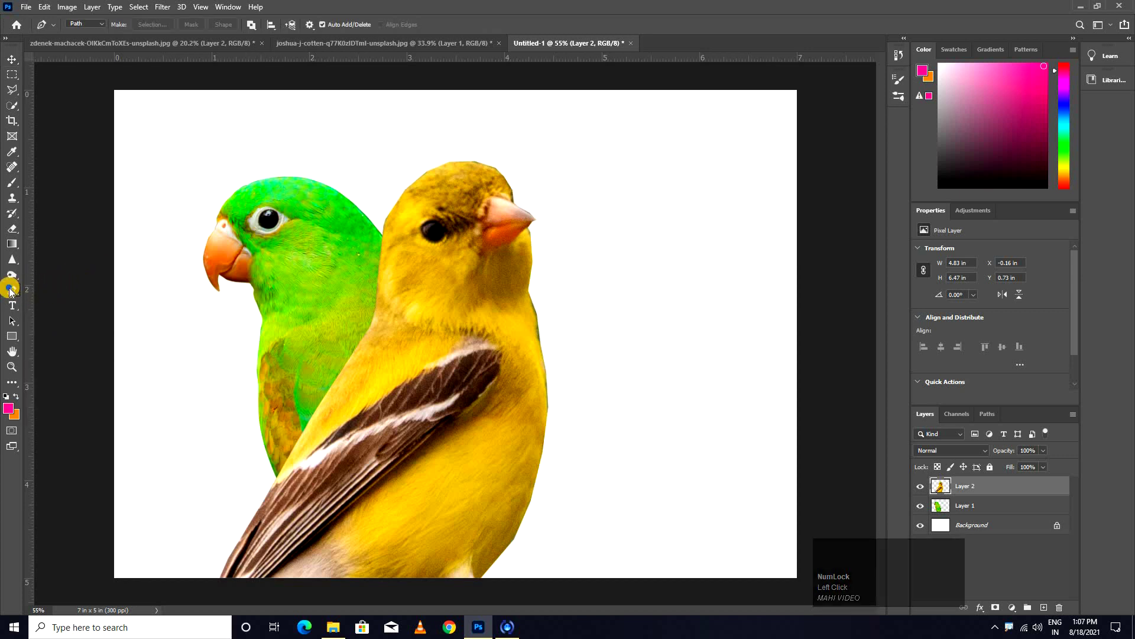
{"action": "right_click", "coordinate": [18, 293]}
{"action": "left_click", "coordinate": [58, 71]}
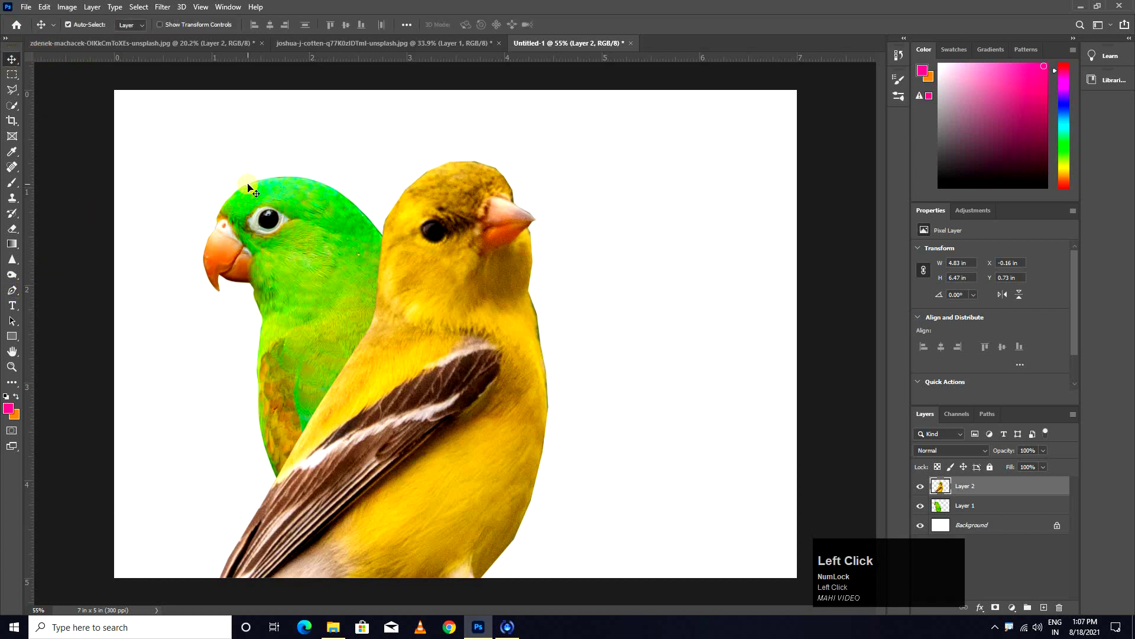
Inspect the parrot's head edge up close, then zoom out to see both birds
{"action": "scroll", "scroll_direction": "up", "scroll_amount": 3}
{"action": "left_click", "coordinate": [343, 197]}
{"action": "key", "text": "space"}
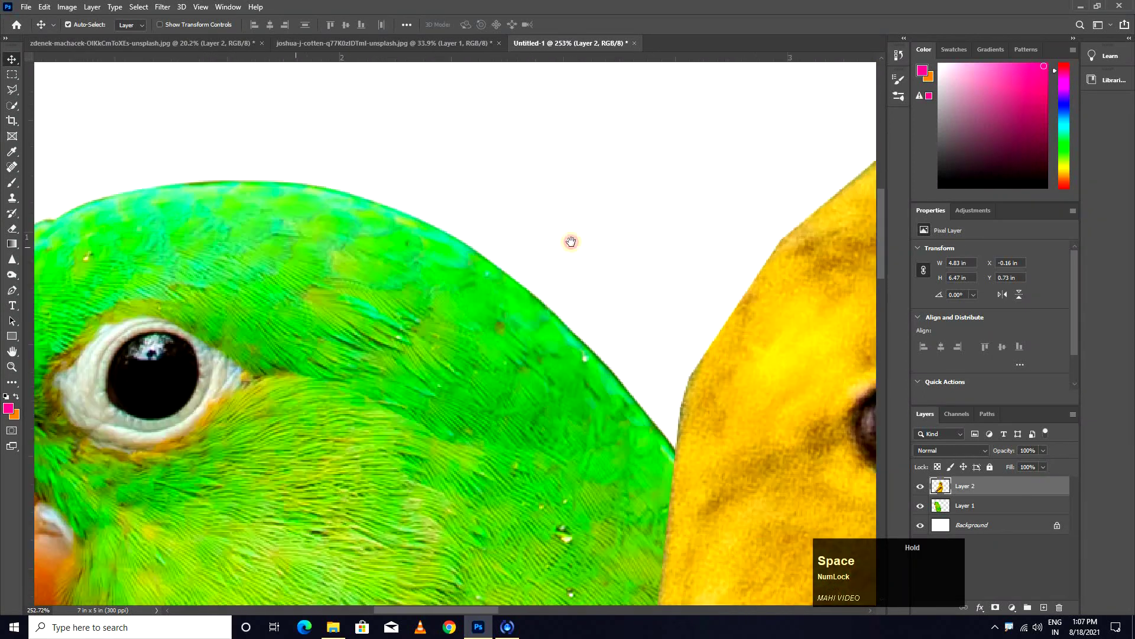
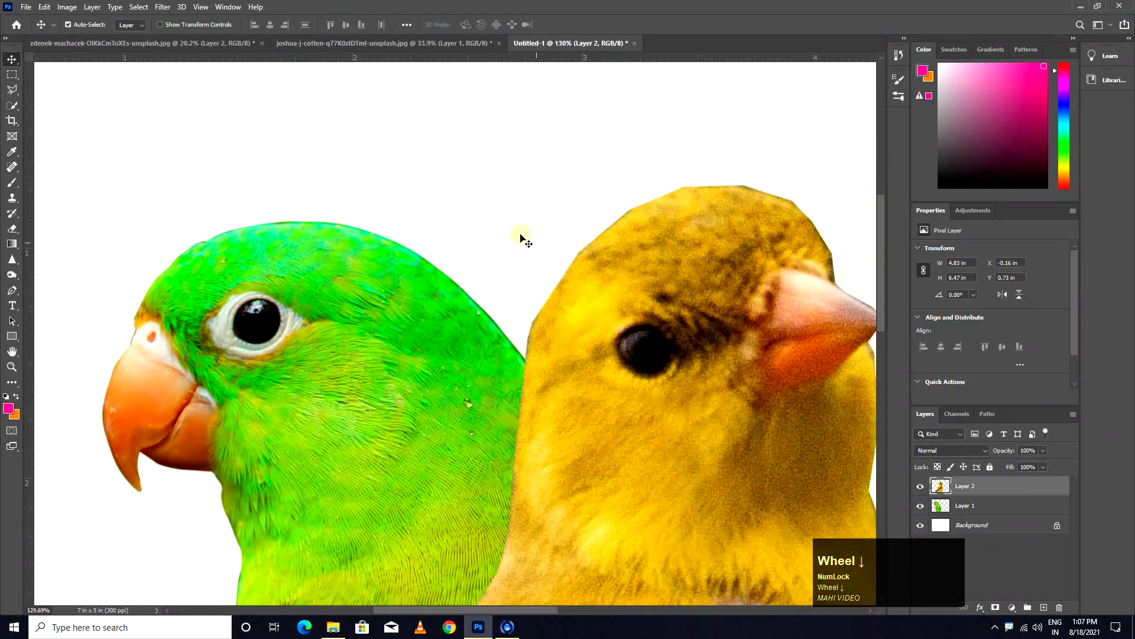
{"action": "scroll", "scroll_direction": "up", "scroll_amount": 3}
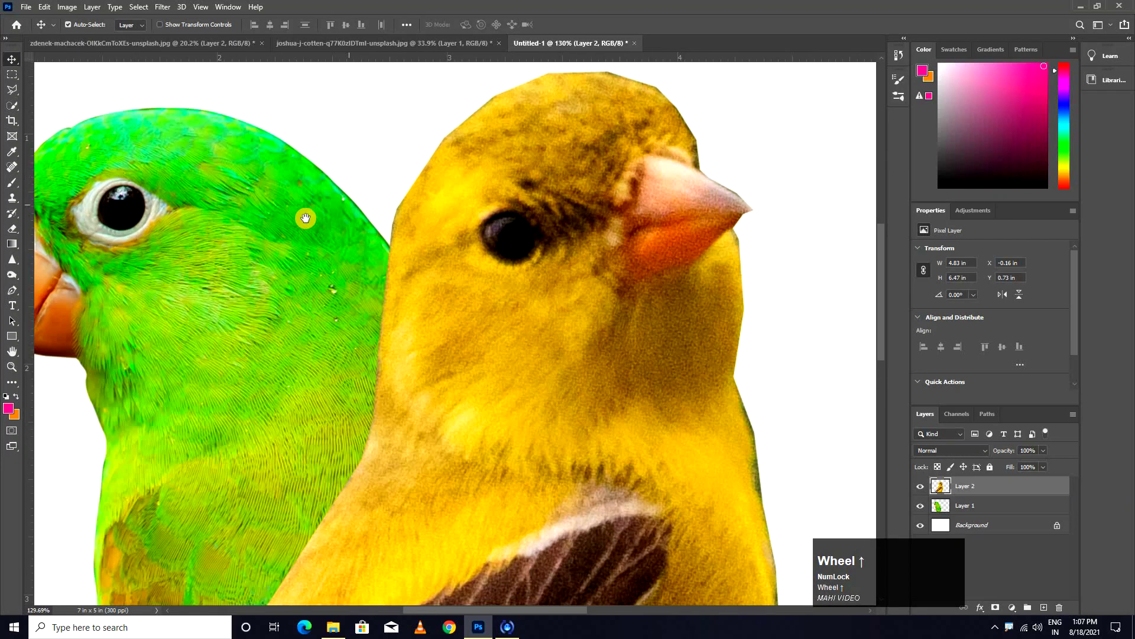
{"action": "left_click", "coordinate": [423, 274]}
{"action": "key", "text": "space"}
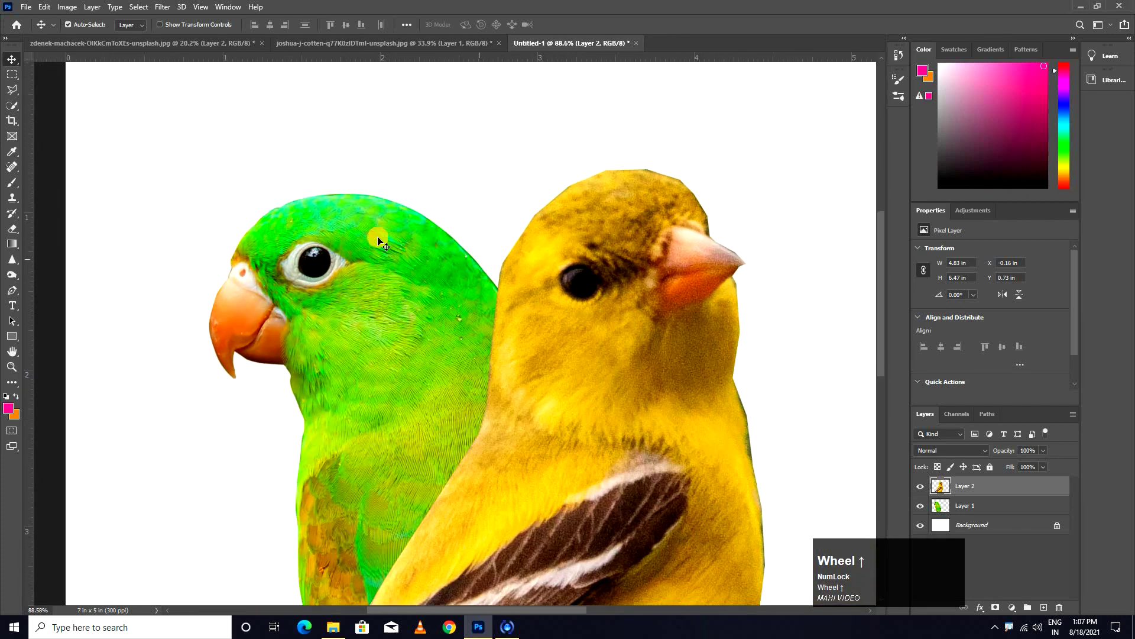
View the yellow bird photo, then return to the two-bird composition
{"action": "left_click", "coordinate": [146, 48]}
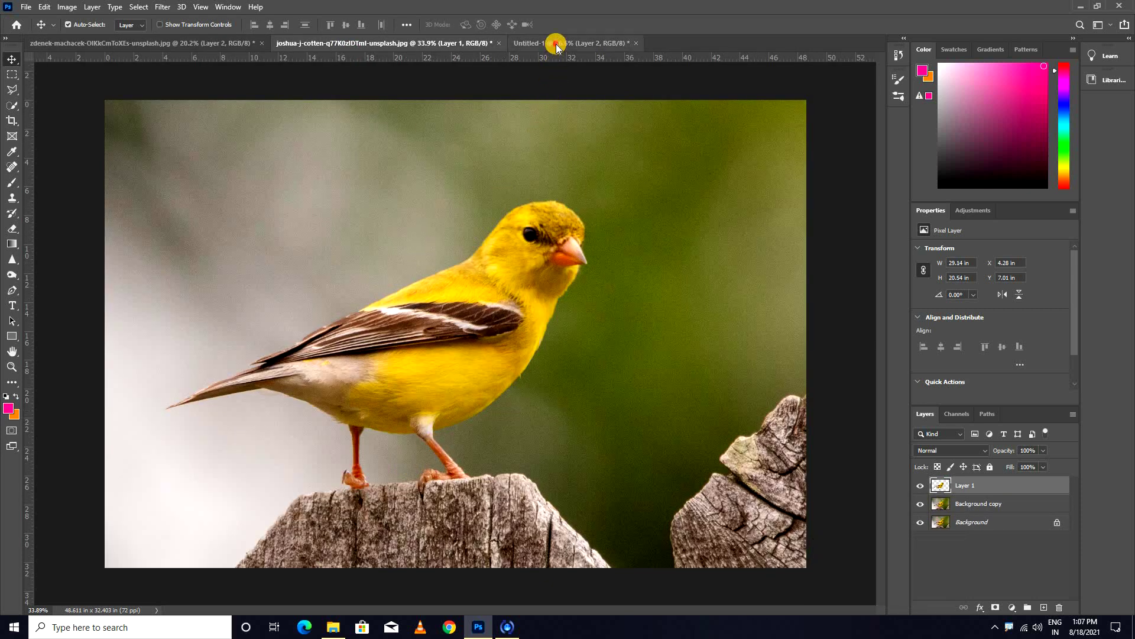
{"action": "left_click", "coordinate": [545, 156]}
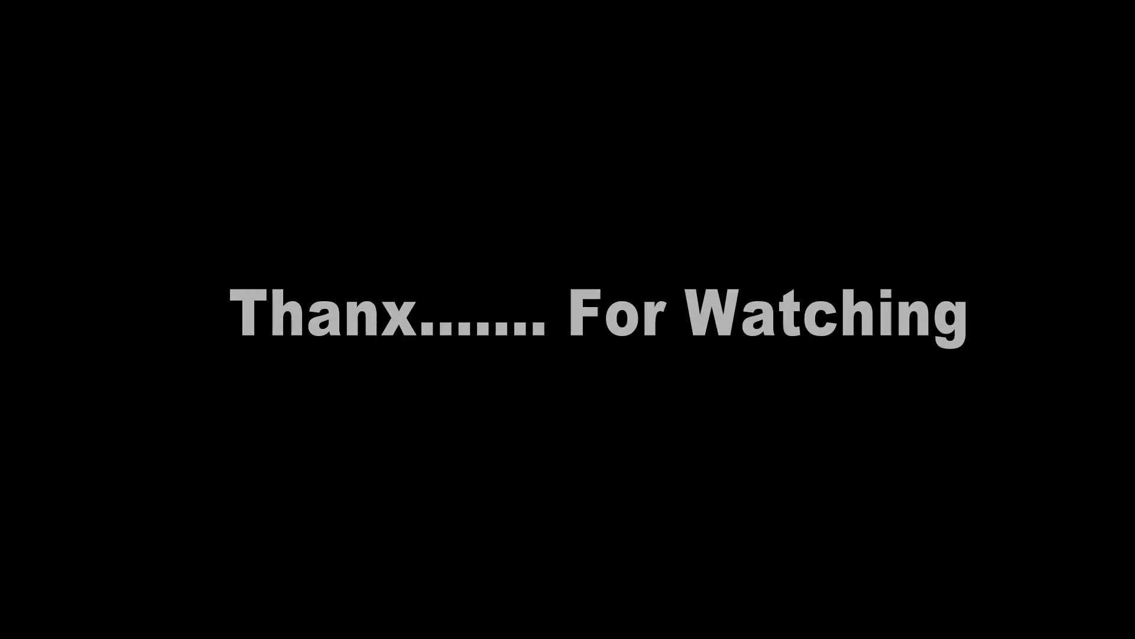